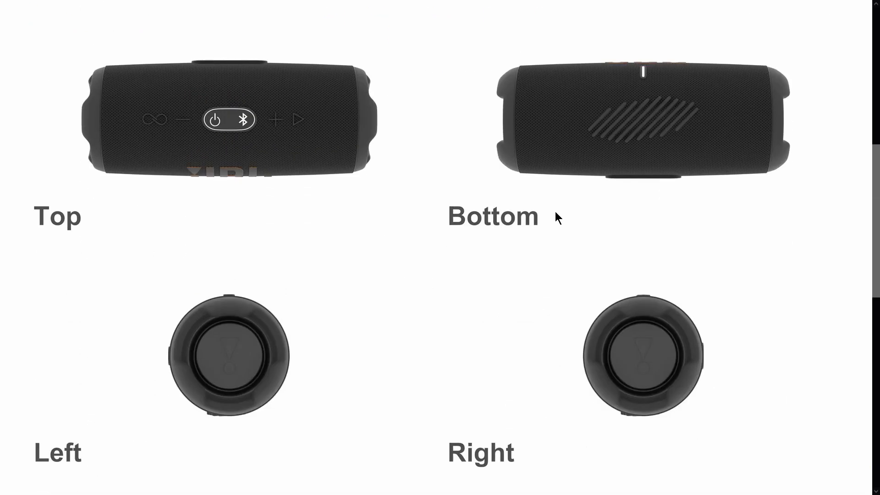
- Scroll through the JBL Charge 5 reference views in the browser
{"action": "left_click", "coordinate": [248, 357]}
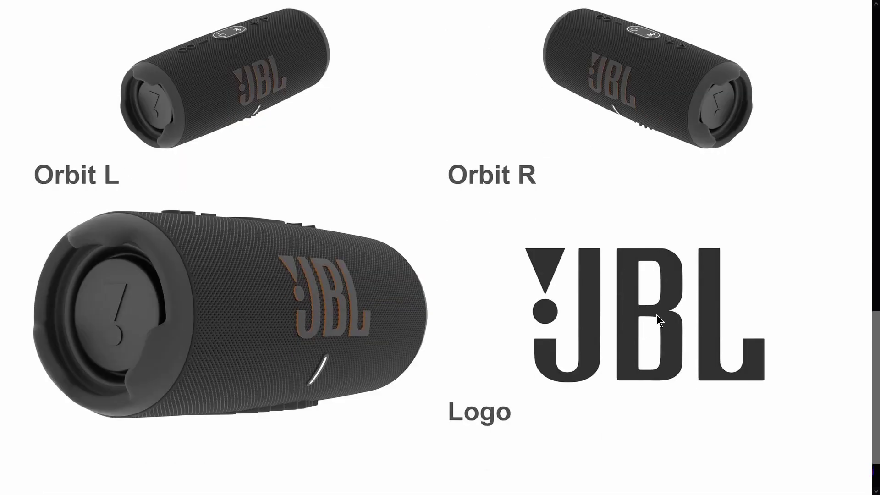
- Delete the default cube in the front orthographic view, leaving an empty scene
{"action": "left_click", "coordinate": [641, 337]}
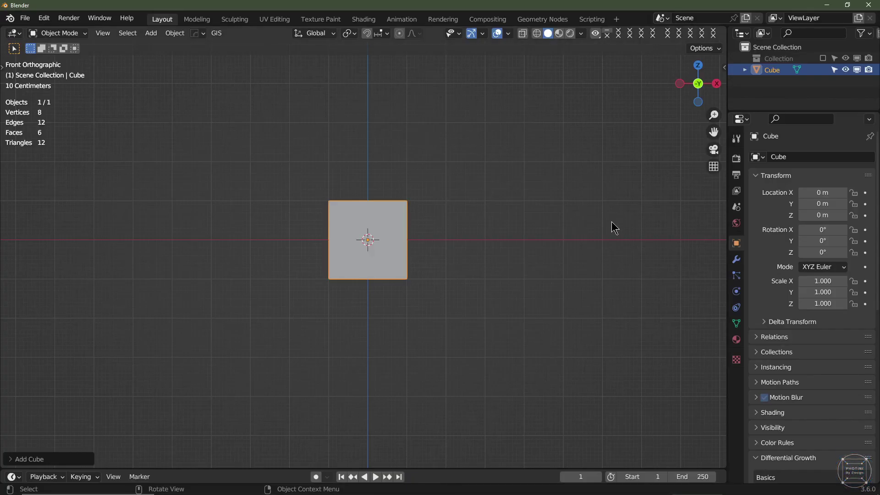
{"action": "scroll", "scroll_direction": "up", "scroll_amount": 3}
{"action": "left_click", "coordinate": [334, 248]}
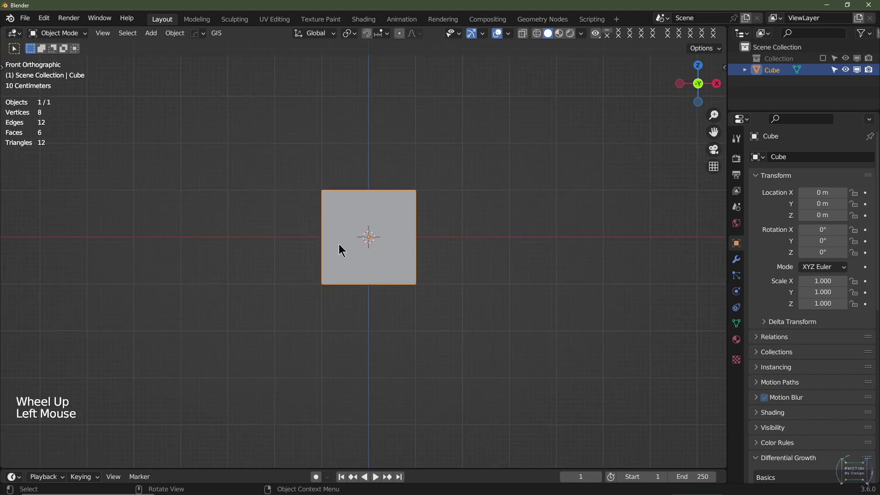
{"action": "key", "text": "Delete"}
{"action": "scroll", "scroll_direction": "up", "scroll_amount": 3}
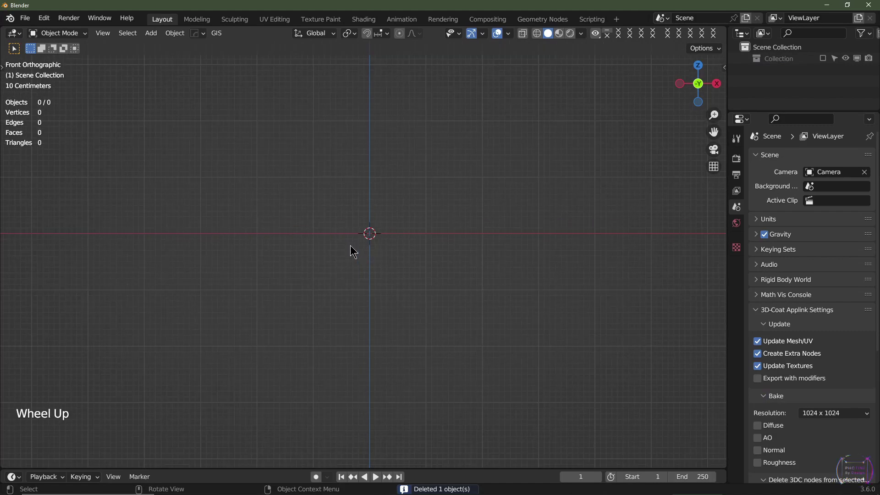
{"action": "scroll", "scroll_direction": "down", "scroll_amount": 3}
{"action": "scroll", "scroll_direction": "up", "scroll_amount": 3}
{"action": "scroll", "scroll_direction": "up", "scroll_amount": 3}
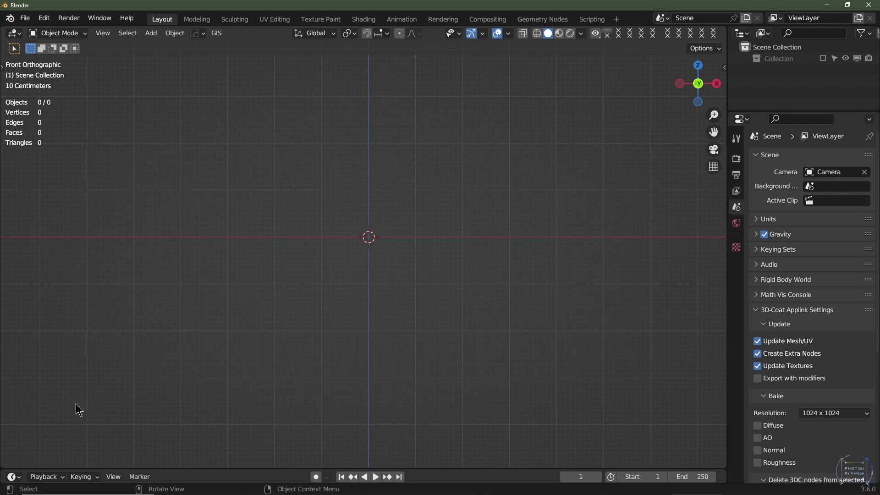
- Add the Front View reference image and frame it in the viewport
{"action": "scroll", "scroll_direction": "up", "scroll_amount": 3}
{"action": "key", "text": "shift+a"}
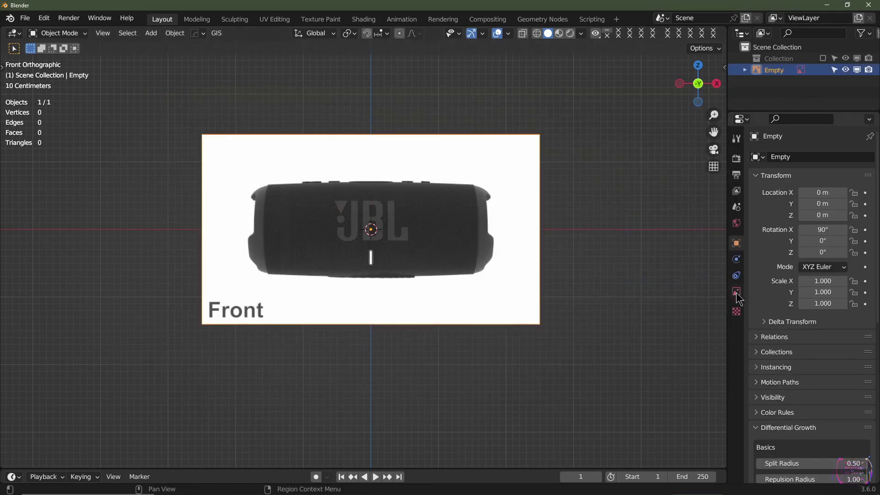
{"action": "left_click", "coordinate": [739, 296]}
{"action": "left_click", "coordinate": [539, 143]}
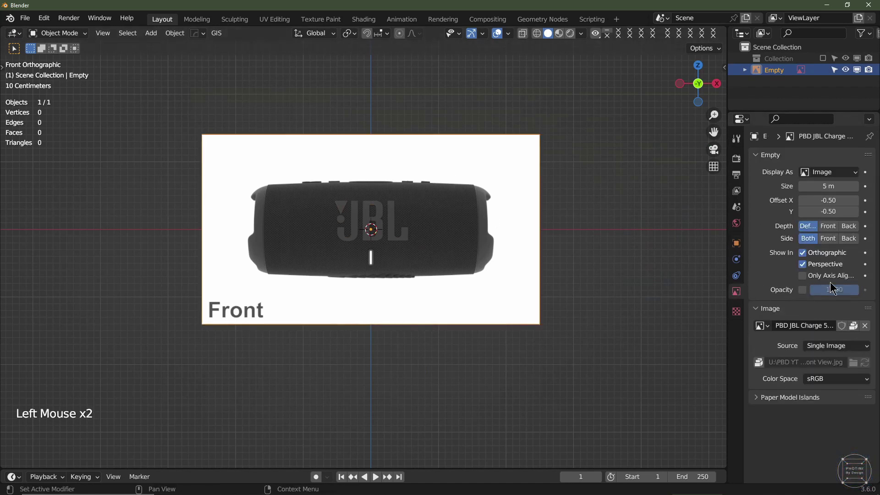
{"action": "middle_click", "coordinate": [522, 259]}
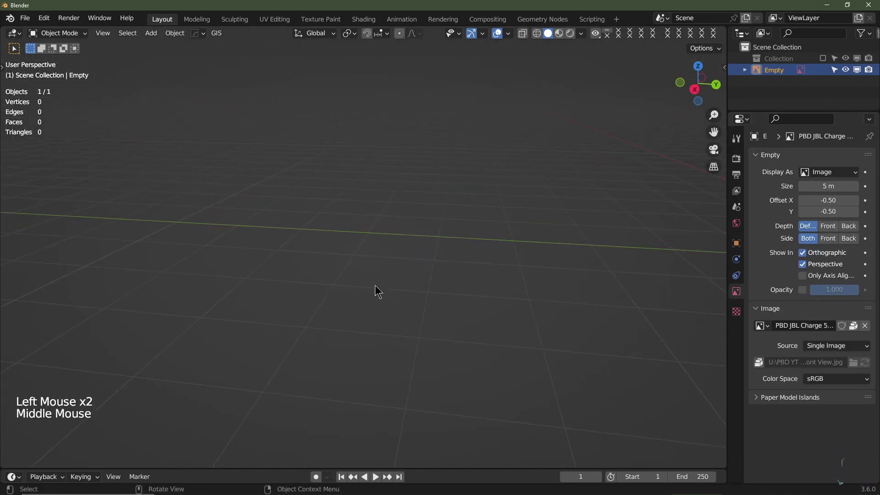
{"action": "key", "text": "KP_Decimal"}
{"action": "middle_click", "coordinate": [436, 292]}
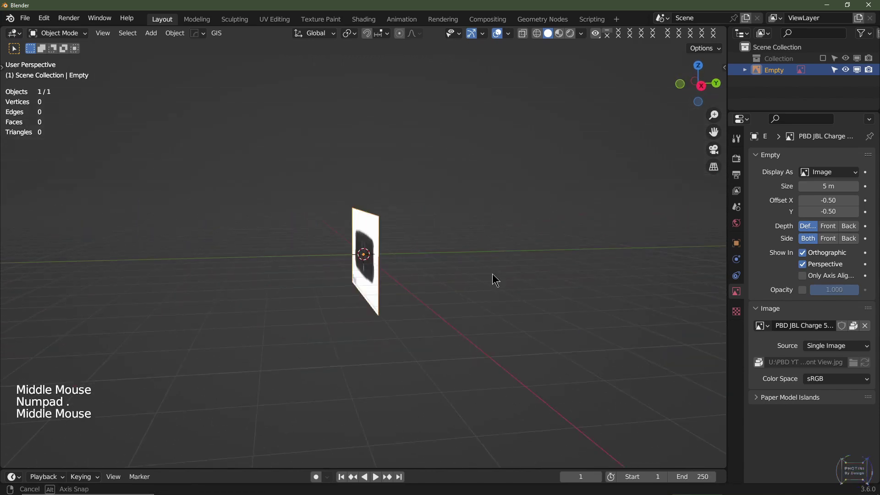
{"action": "scroll", "scroll_direction": "up", "scroll_amount": 3}
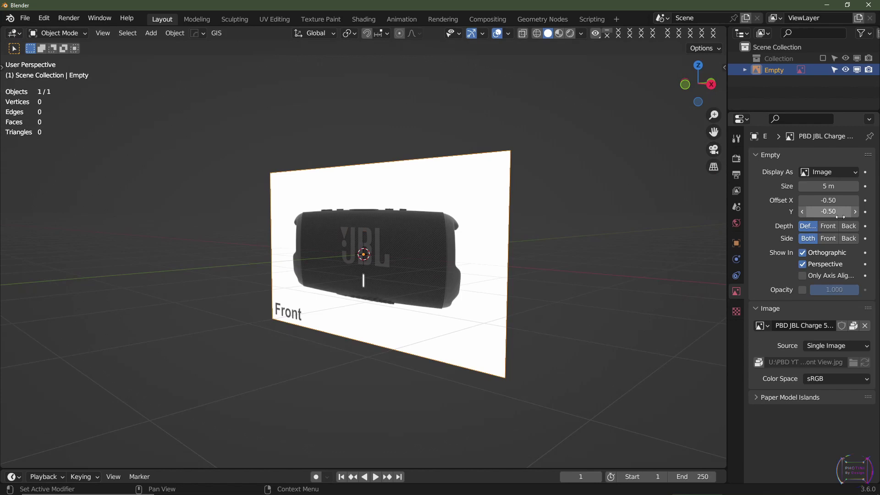
- Set the front image to Depth Front, Side Front, with Opacity enabled at 0.5
{"action": "left_click", "coordinate": [834, 232]}
{"action": "left_click", "coordinate": [831, 243]}
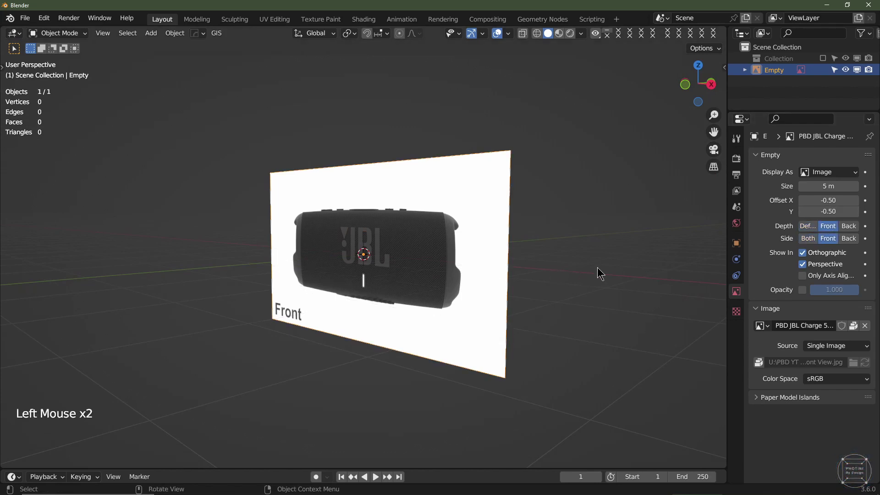
{"action": "middle_click", "coordinate": [596, 274]}
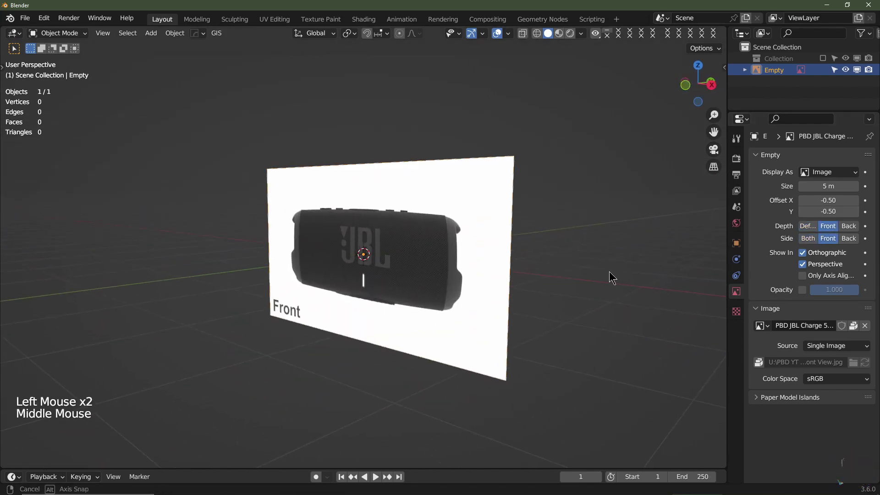
{"action": "left_click", "coordinate": [805, 292]}
{"action": "left_click", "coordinate": [847, 293]}
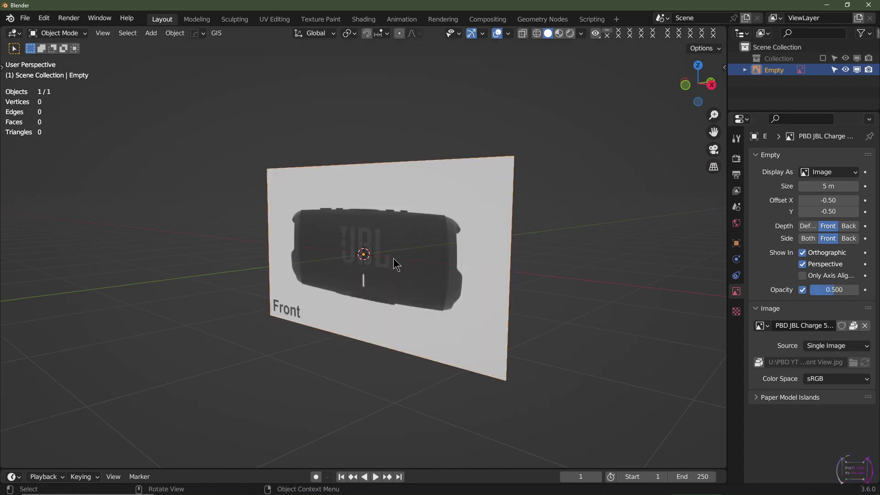
- Move the front reference image 1 m along negative Y, away from the origin
{"action": "key", "text": "KP_3"}
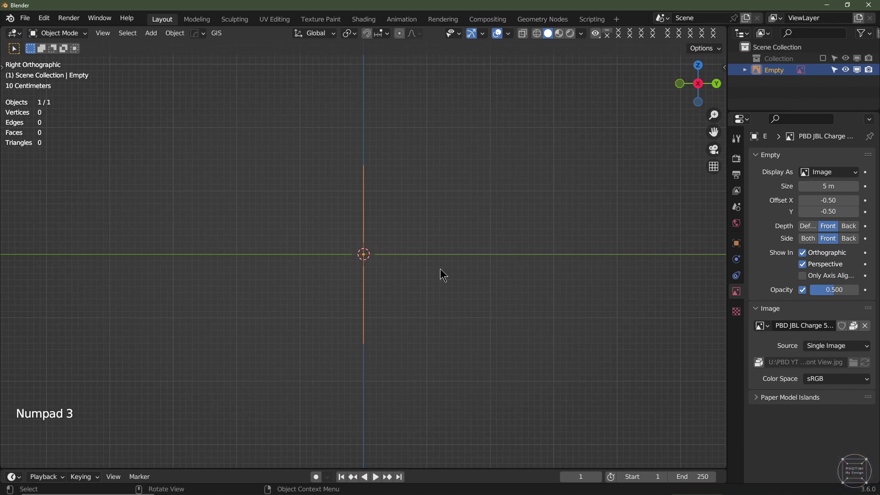
{"action": "key", "text": "g"}
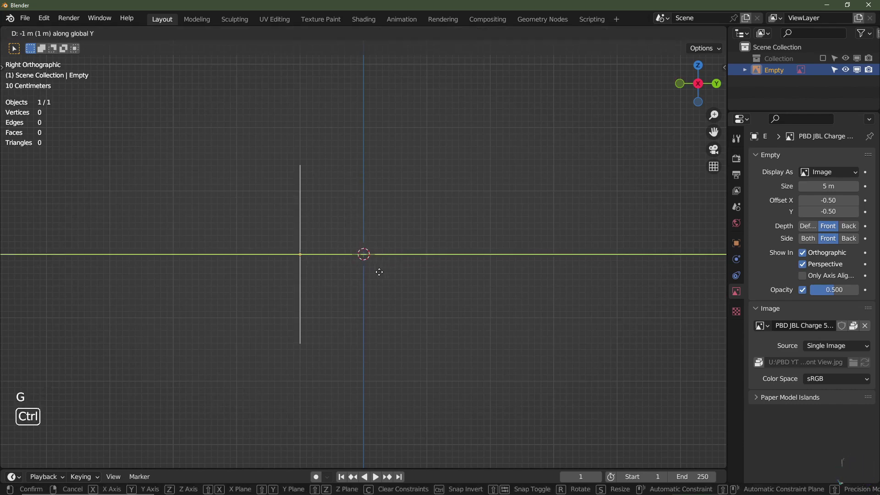
{"action": "middle_click", "coordinate": [345, 285]}
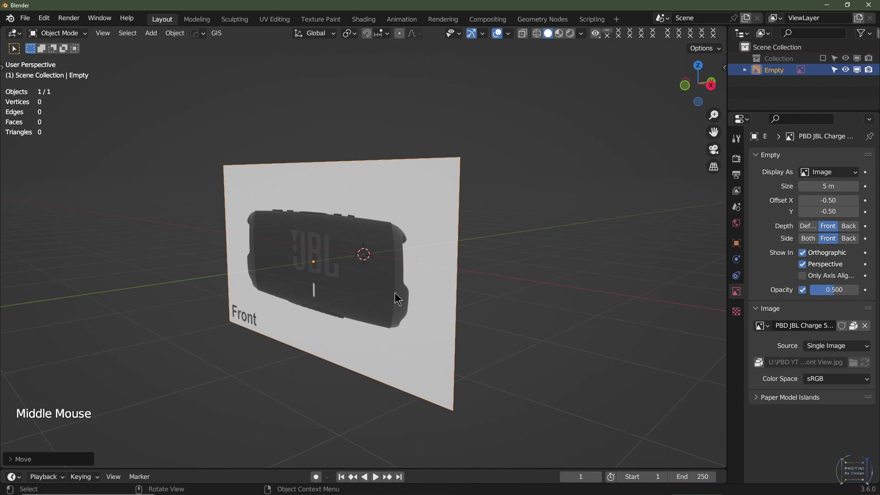
- Add the Back View reference image, rotated X 90 and Z 180 to face backward
{"action": "scroll", "scroll_direction": "down", "scroll_amount": 3}
{"action": "key", "text": "shift+a"}
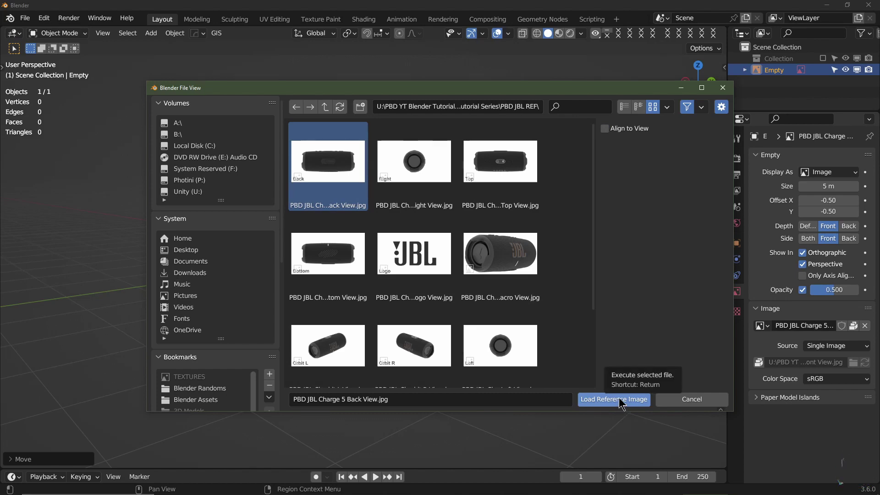
{"action": "middle_click", "coordinate": [507, 319]}
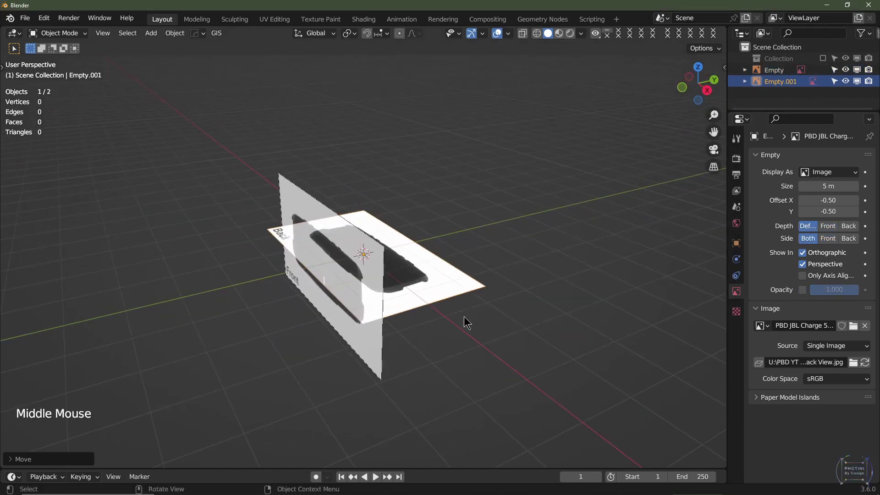
{"action": "key", "text": "r"}
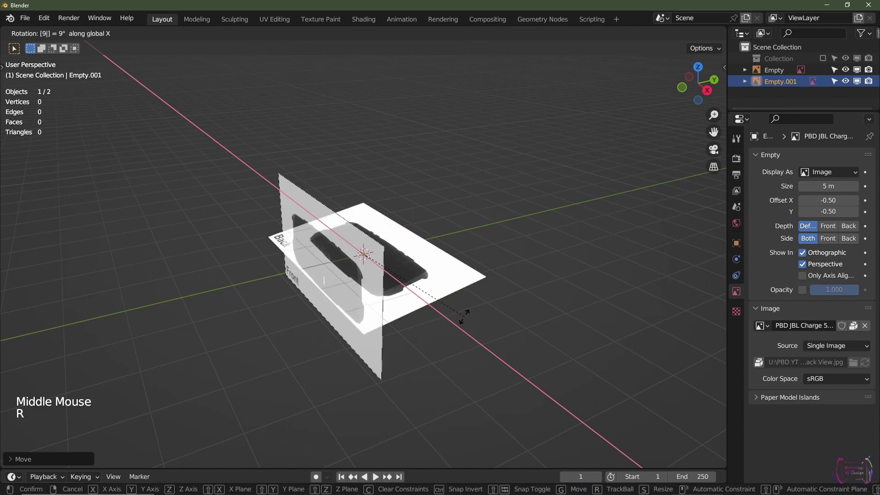
{"action": "middle_click", "coordinate": [493, 302]}
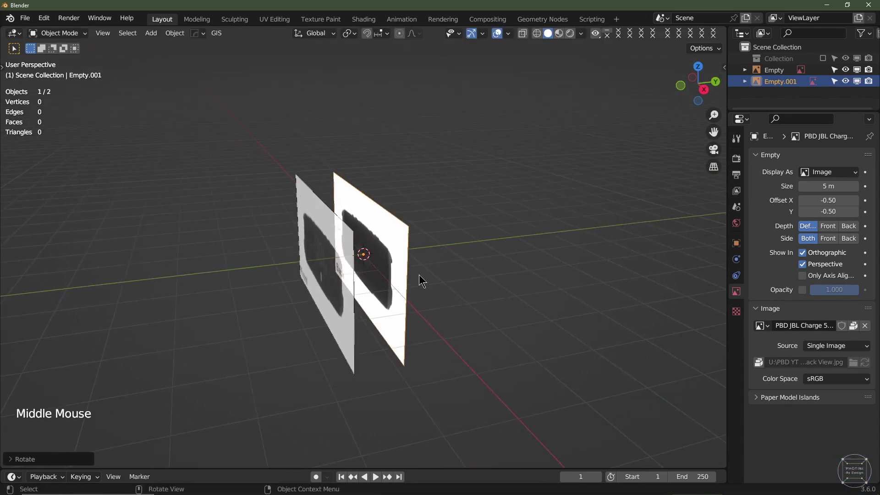
{"action": "key", "text": "r"}
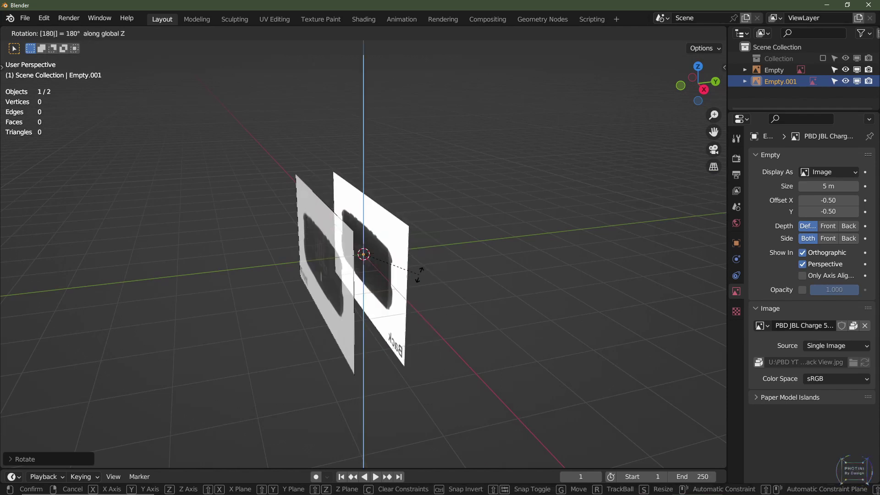
{"action": "middle_click", "coordinate": [465, 288]}
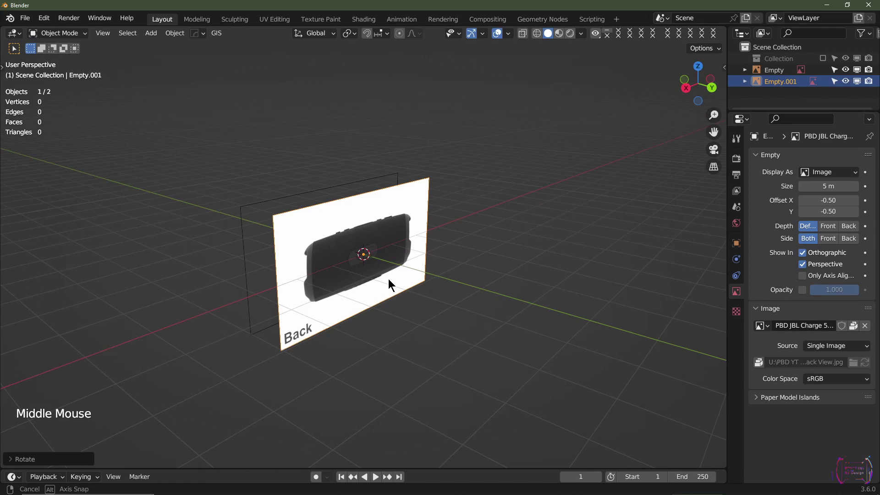
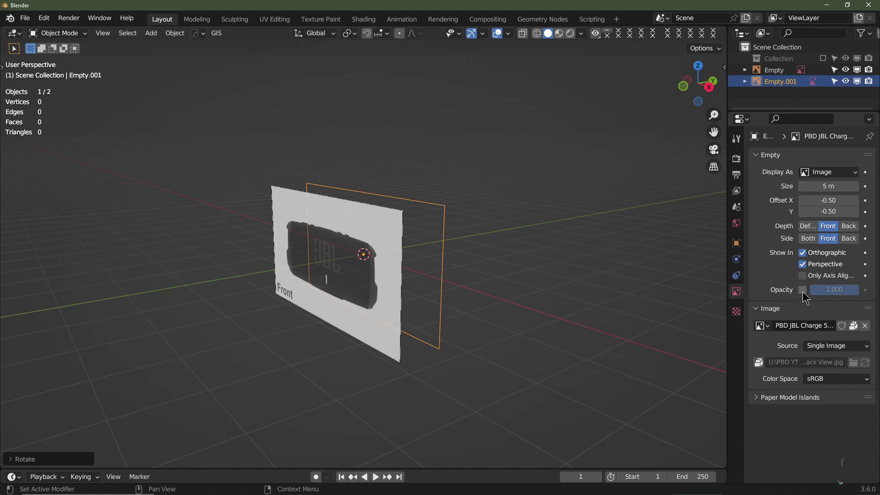
- Set the back image to half opacity, front side only, and return to the side view
{"action": "left_click", "coordinate": [807, 293]}
{"action": "left_click", "coordinate": [836, 292]}
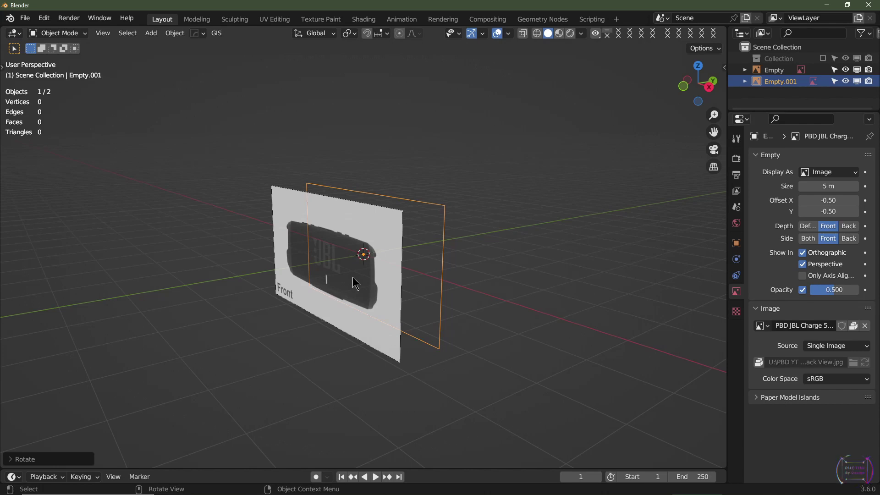
{"action": "key", "text": "KP_3"}
{"action": "scroll", "scroll_direction": "up", "scroll_amount": 3}
- Move the back image along Y into place and orbit to check the scene
{"action": "key", "text": "g"}
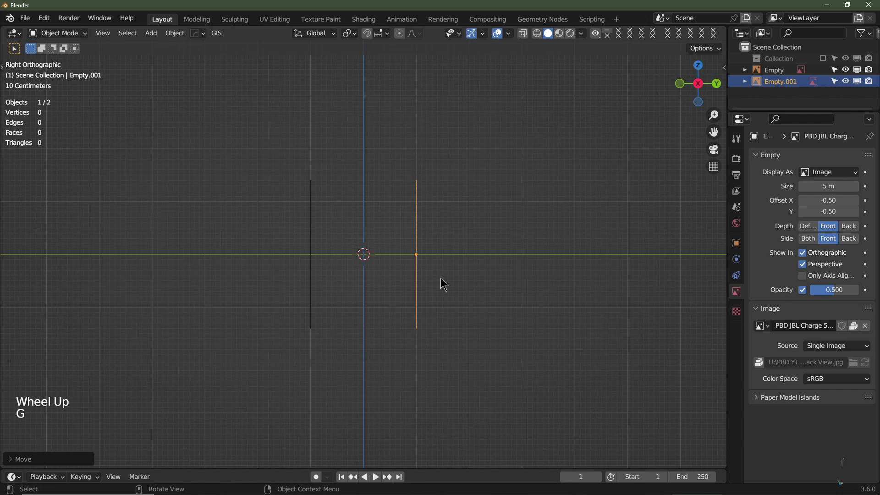
{"action": "middle_click", "coordinate": [365, 295]}
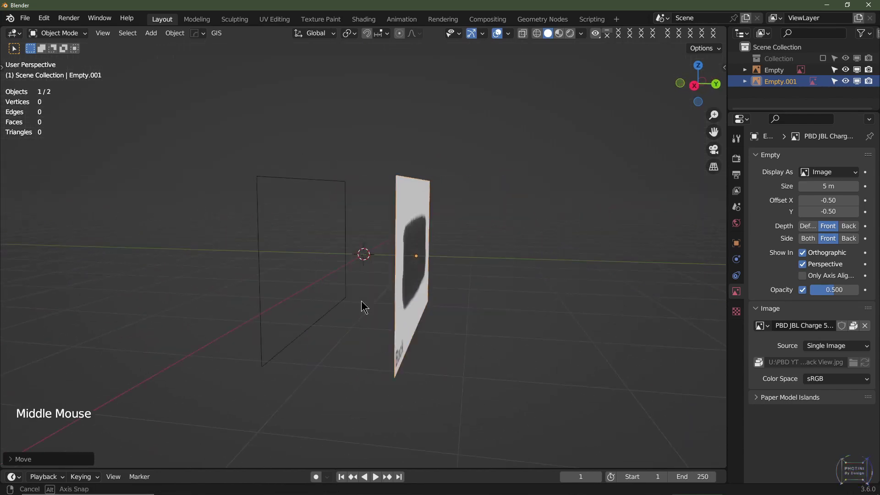
{"action": "middle_click", "coordinate": [386, 304]}
- Add the Top View image raised along Z, Depth and Side Front, Opacity 0.5
{"action": "key", "text": "shift+a"}
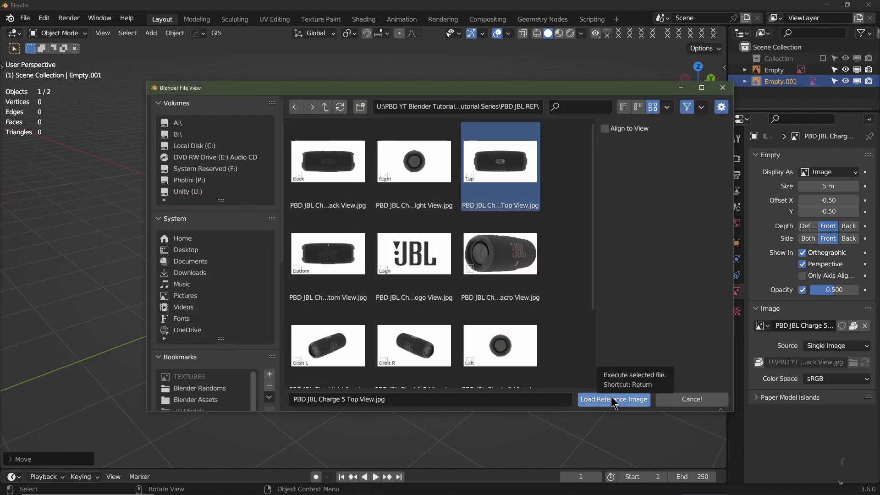
{"action": "middle_click", "coordinate": [465, 334]}
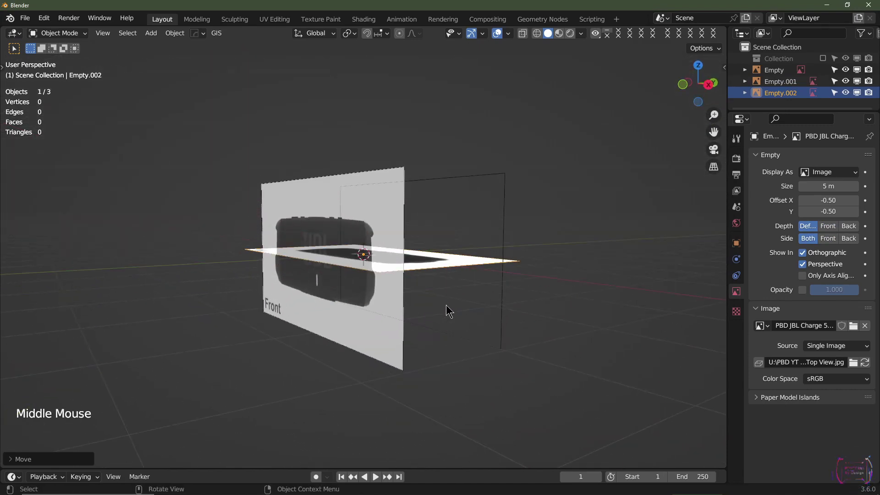
{"action": "key", "text": "KP_1"}
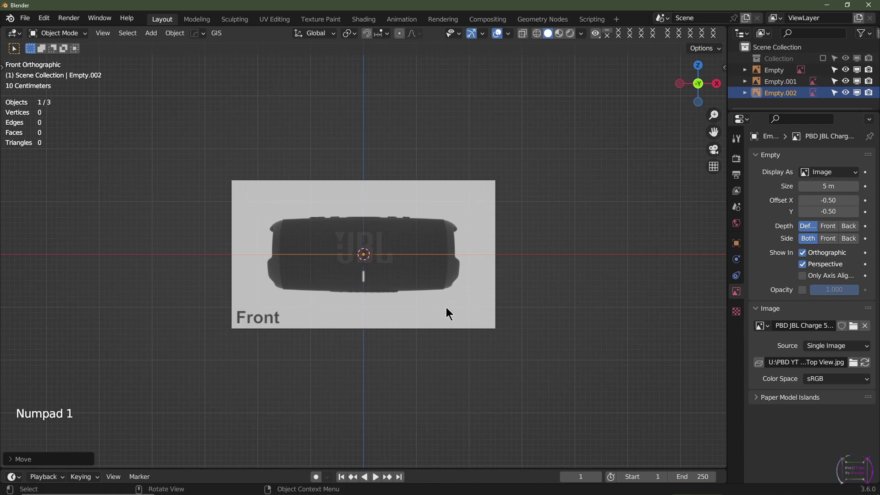
{"action": "key", "text": "g"}
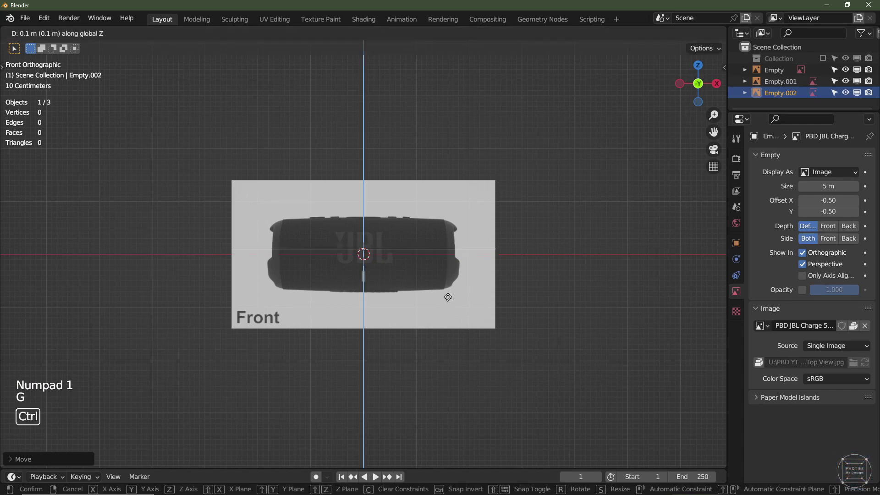
{"action": "middle_click", "coordinate": [546, 272]}
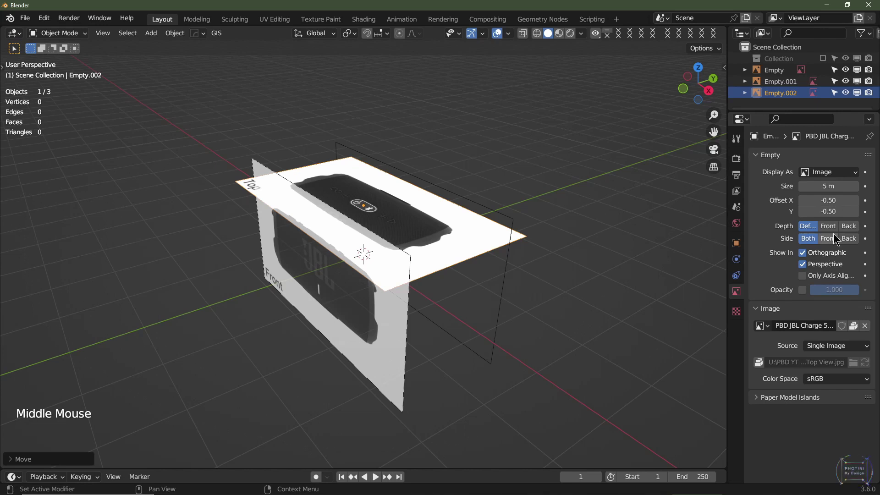
{"action": "left_click", "coordinate": [830, 229]}
{"action": "left_click", "coordinate": [831, 237]}
{"action": "left_click", "coordinate": [806, 296]}
{"action": "left_click", "coordinate": [840, 291]}
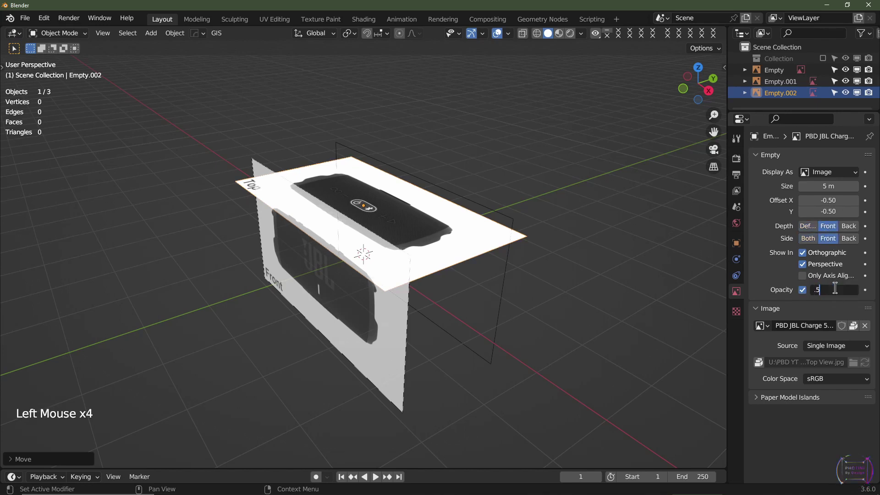
{"action": "middle_click", "coordinate": [275, 280]}
- Add the Bottom View image flipped and lowered beneath the box, front-only at 0.5 opacity
{"action": "key", "text": "shift+a"}
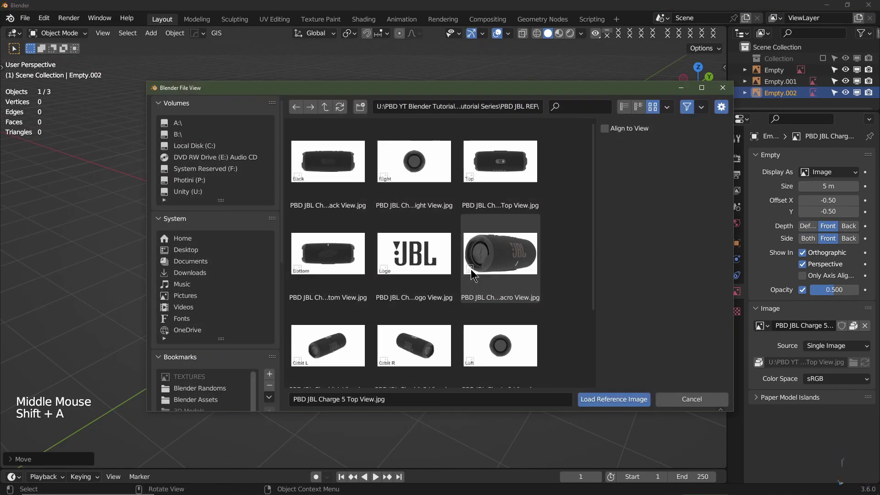
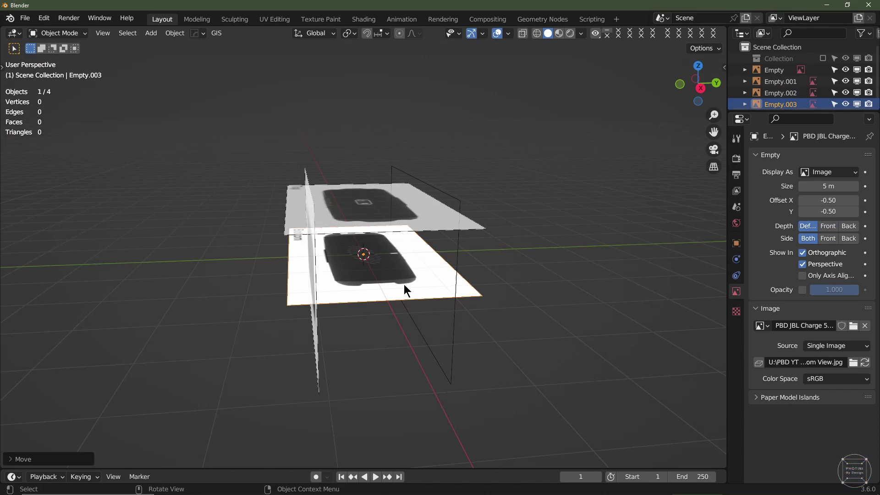
{"action": "key", "text": "r"}
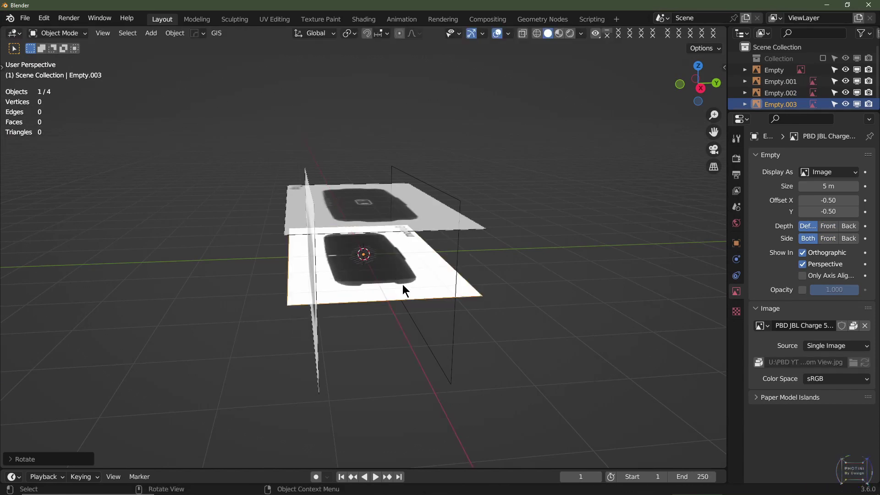
{"action": "key", "text": "KP_3"}
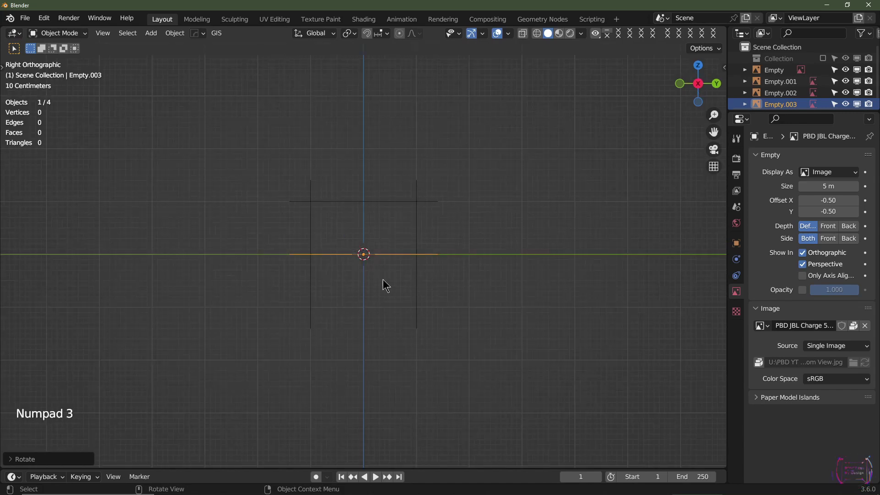
{"action": "key", "text": "g"}
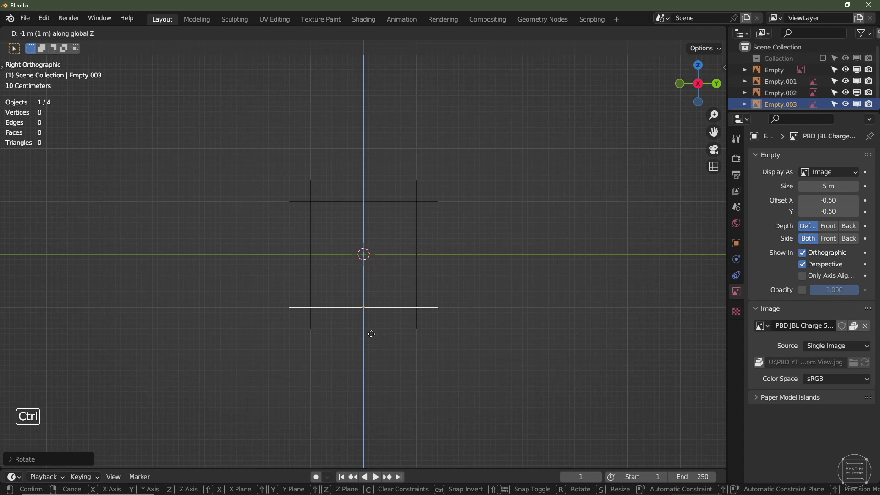
{"action": "middle_click", "coordinate": [376, 336]}
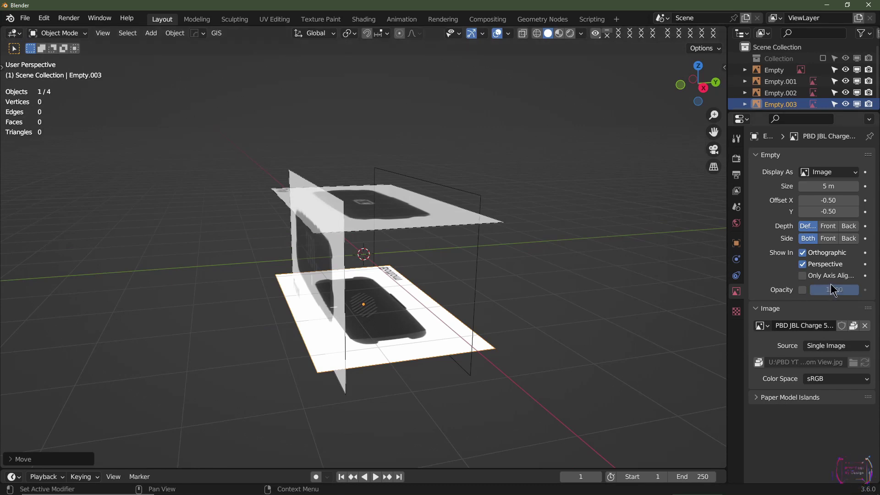
{"action": "left_click", "coordinate": [805, 291]}
{"action": "left_click", "coordinate": [835, 291]}
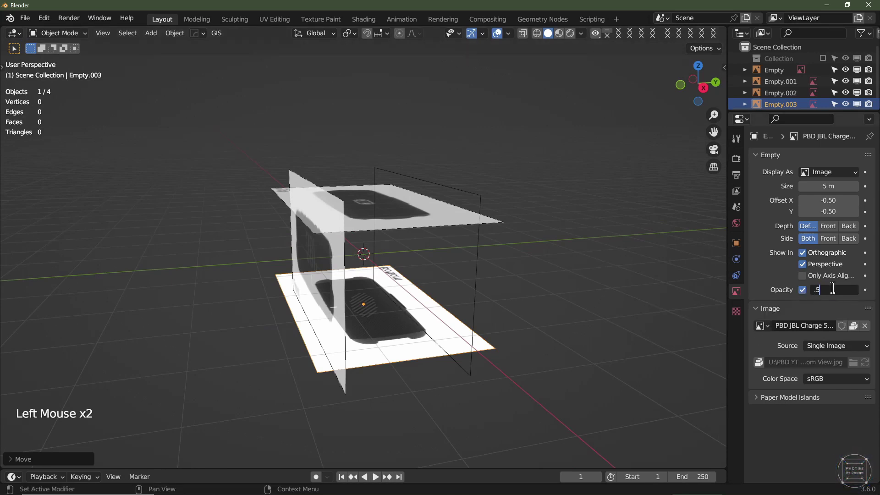
{"action": "left_click", "coordinate": [830, 226]}
{"action": "left_click", "coordinate": [831, 236]}
{"action": "middle_click", "coordinate": [502, 382]}
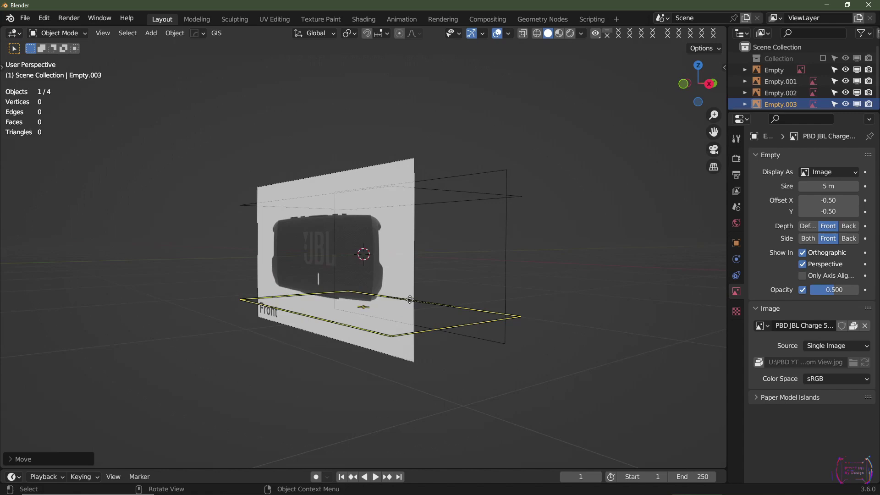
{"action": "middle_click", "coordinate": [343, 312]}
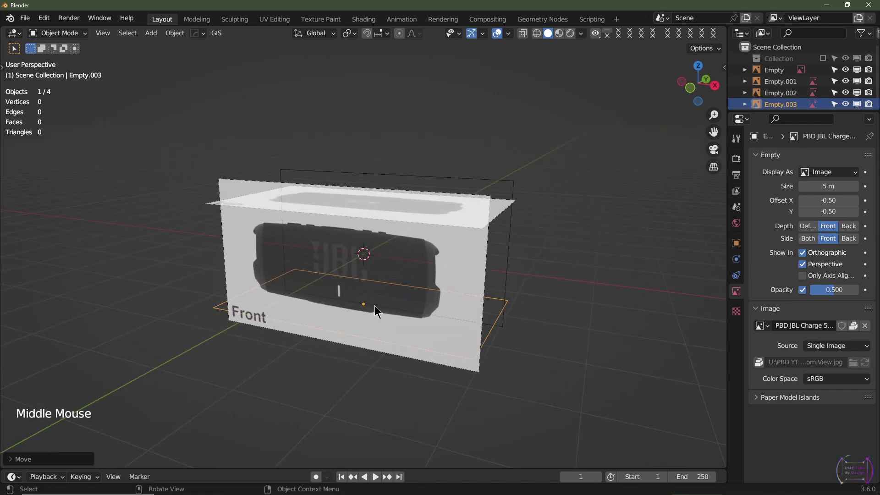
- Add the Right View image, rotated Z 90 and slid along X to the right end
{"action": "key", "text": "shift+a"}
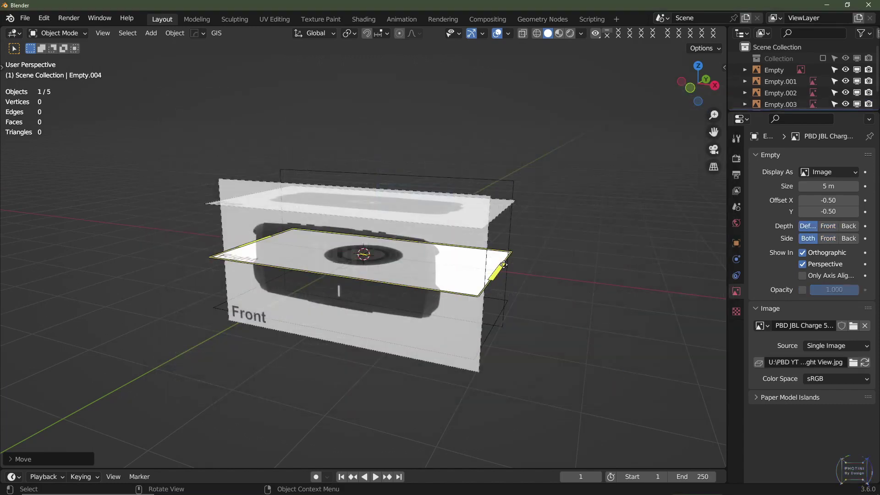
{"action": "key", "text": "r"}
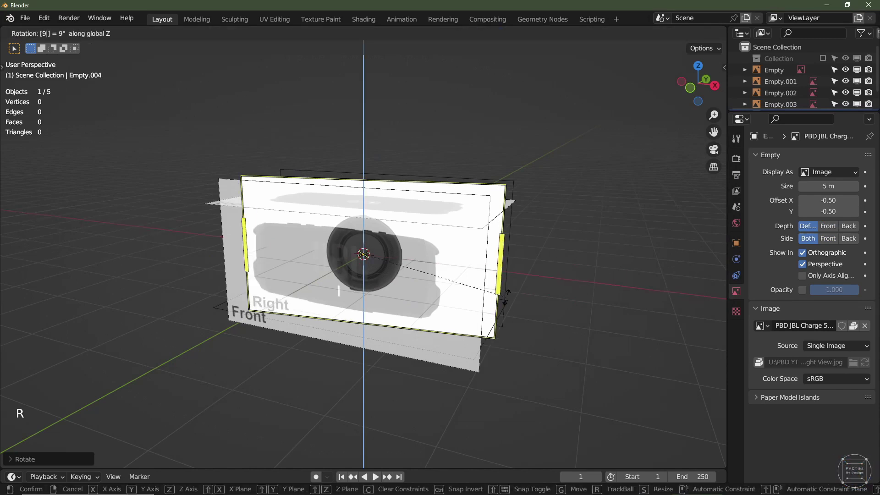
{"action": "key", "text": "KP_1"}
{"action": "key", "text": "g"}
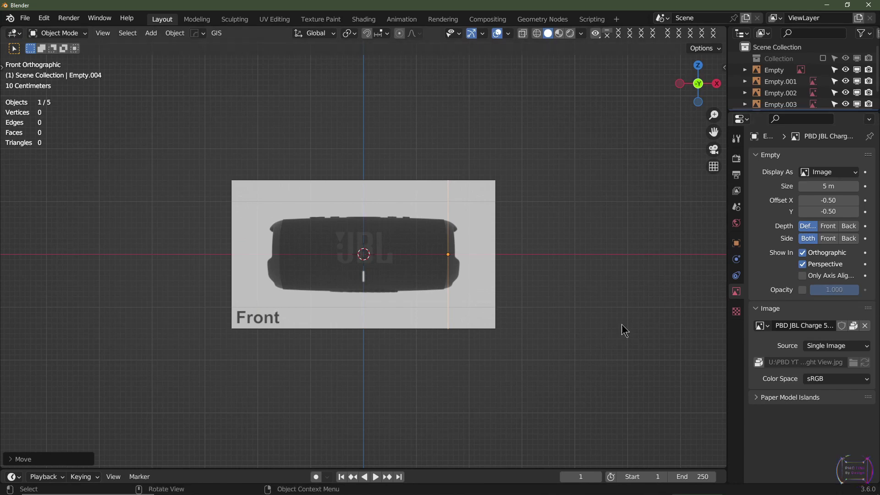
- Set the right image to Depth Front, Side Front, with Opacity 0.5
{"action": "left_click", "coordinate": [809, 295]}
{"action": "left_click", "coordinate": [841, 294]}
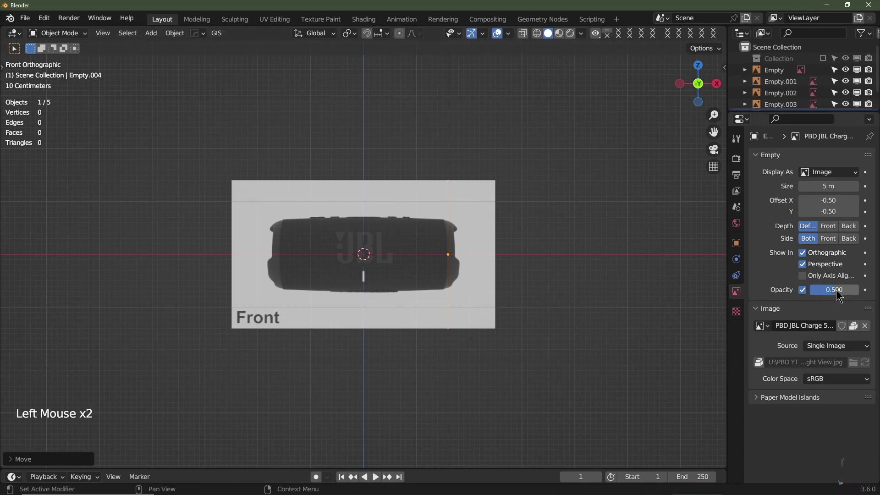
{"action": "left_click", "coordinate": [835, 225]}
{"action": "left_click", "coordinate": [834, 242]}
{"action": "middle_click", "coordinate": [518, 360]}
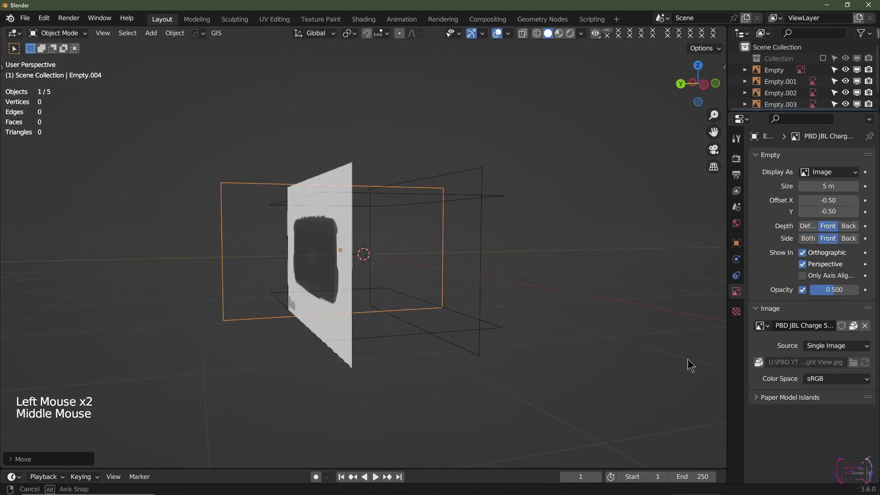
- Add the Left View image, stand it upright facing sideways and move it to the left end
{"action": "key", "text": "shift+a"}
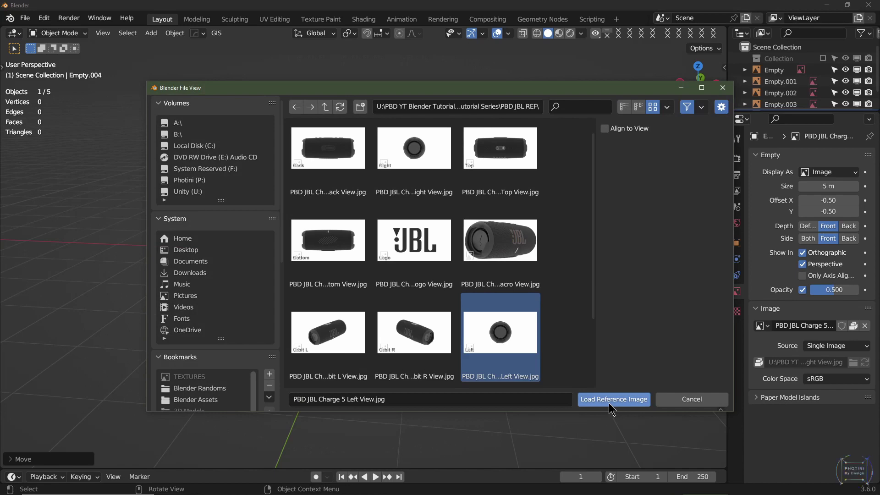
{"action": "key", "text": "r"}
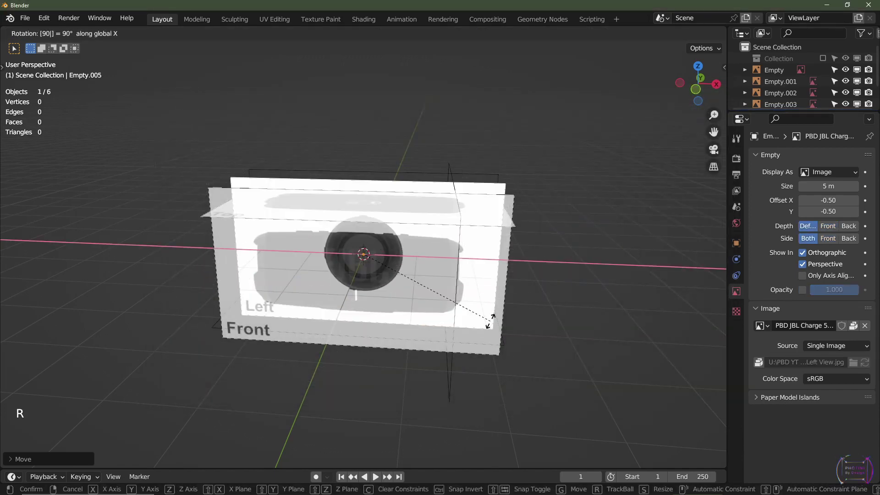
{"action": "key", "text": "r"}
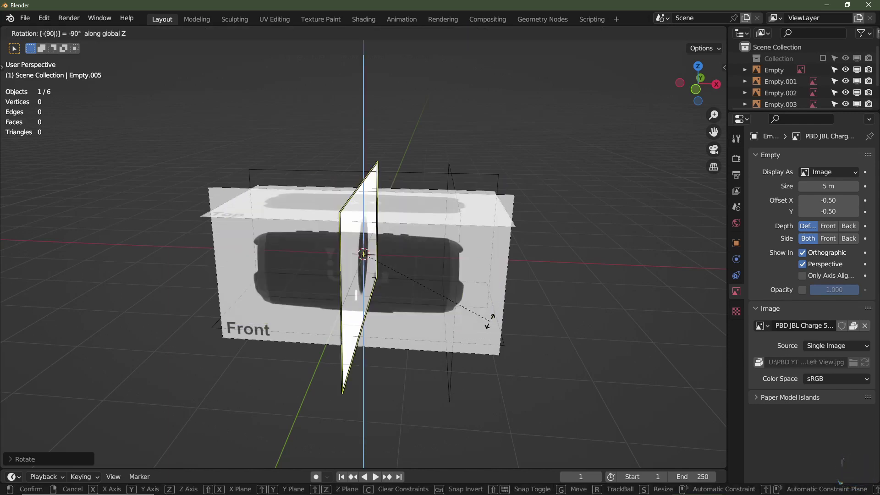
{"action": "key", "text": "KP_1"}
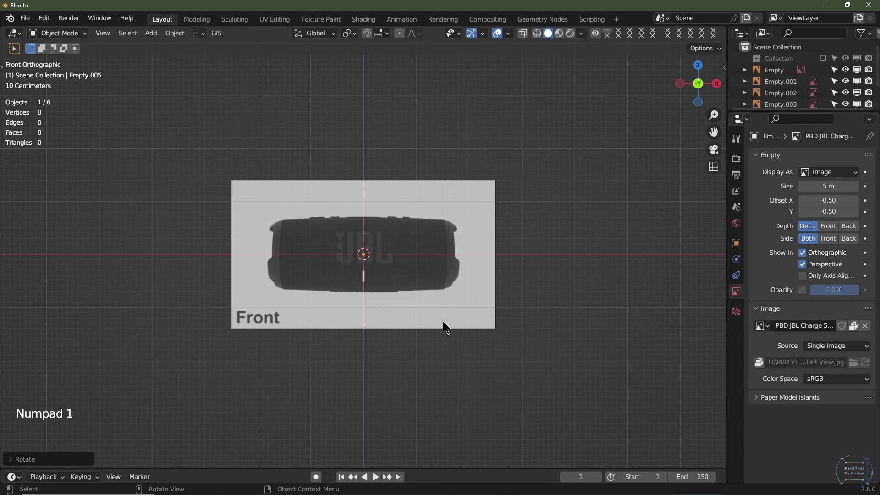
{"action": "key", "text": "g"}
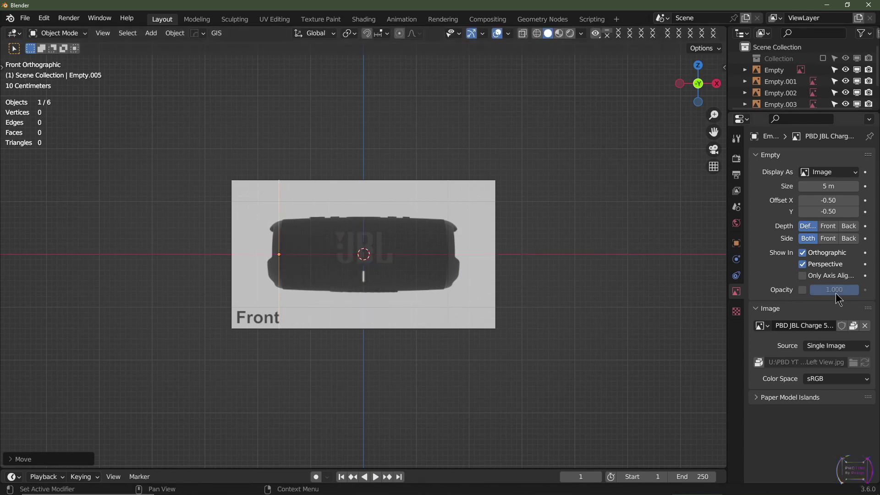
- Set the left image to Opacity 0.5, Depth Front and Side Front
{"action": "left_click", "coordinate": [808, 292]}
{"action": "left_click", "coordinate": [837, 296]}
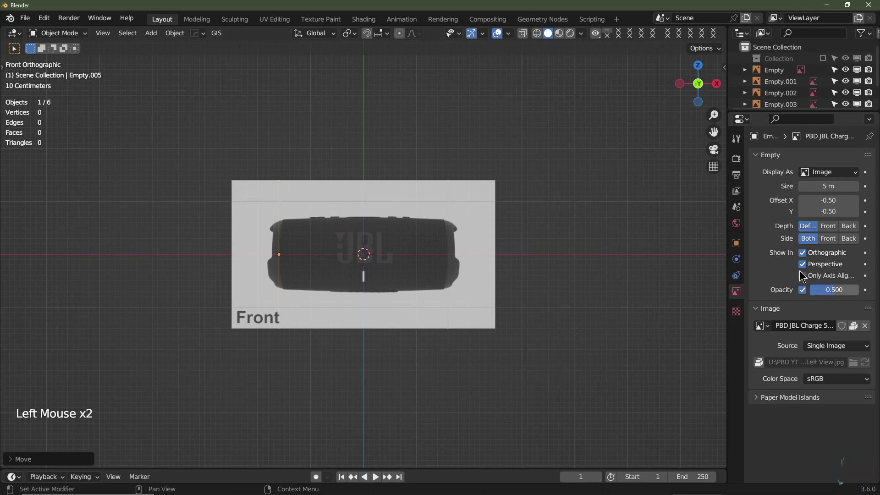
{"action": "scroll", "scroll_direction": "up", "scroll_amount": 3}
{"action": "left_click", "coordinate": [830, 228]}
{"action": "left_click", "coordinate": [835, 237]}
{"action": "scroll", "scroll_direction": "up", "scroll_amount": 3}
{"action": "scroll", "scroll_direction": "down", "scroll_amount": 3}
{"action": "middle_click", "coordinate": [462, 293]}
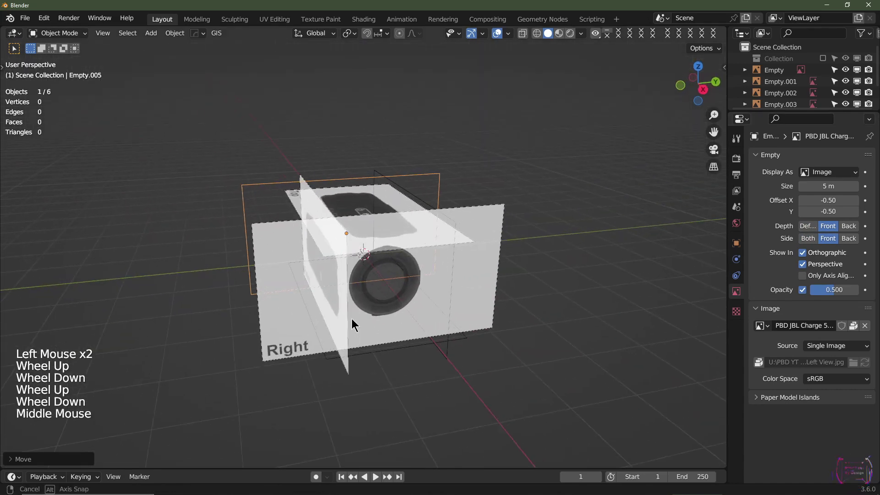
- Re-enable the collection holding the camera and check the camera view
{"action": "left_click", "coordinate": [829, 62]}
{"action": "key", "text": "KP_0"}
{"action": "scroll", "scroll_direction": "down", "scroll_amount": 3}
{"action": "middle_click", "coordinate": [403, 292]}
{"action": "scroll", "scroll_direction": "down", "scroll_amount": 3}
{"action": "middle_click", "coordinate": [435, 295]}
- Add a cube mesh in the middle of the six reference images
{"action": "middle_click", "coordinate": [369, 282]}
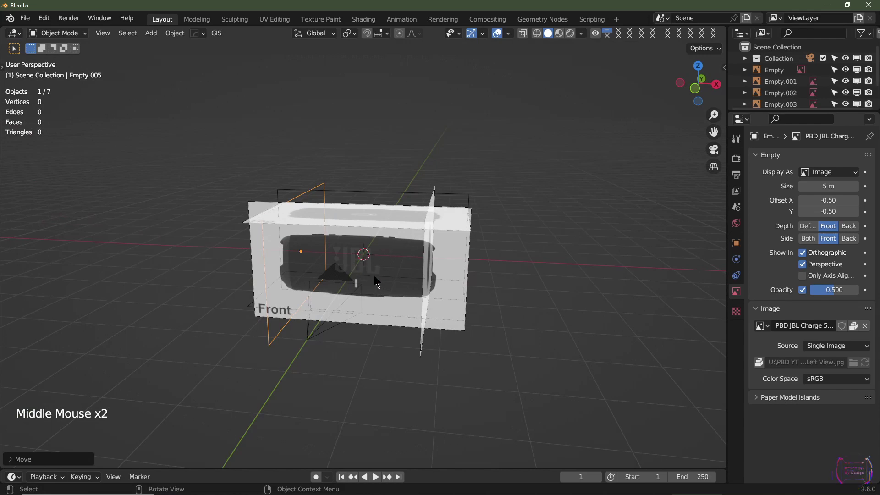
{"action": "middle_click", "coordinate": [378, 275]}
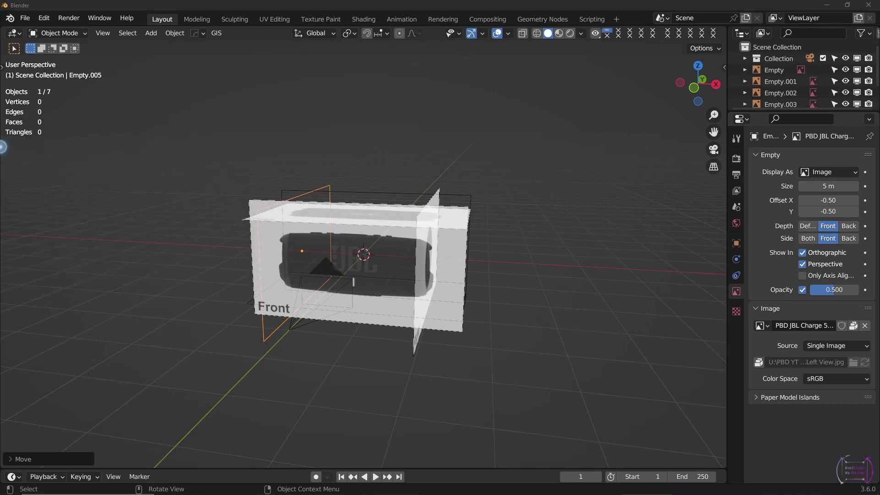
{"action": "scroll", "scroll_direction": "up", "scroll_amount": 3}
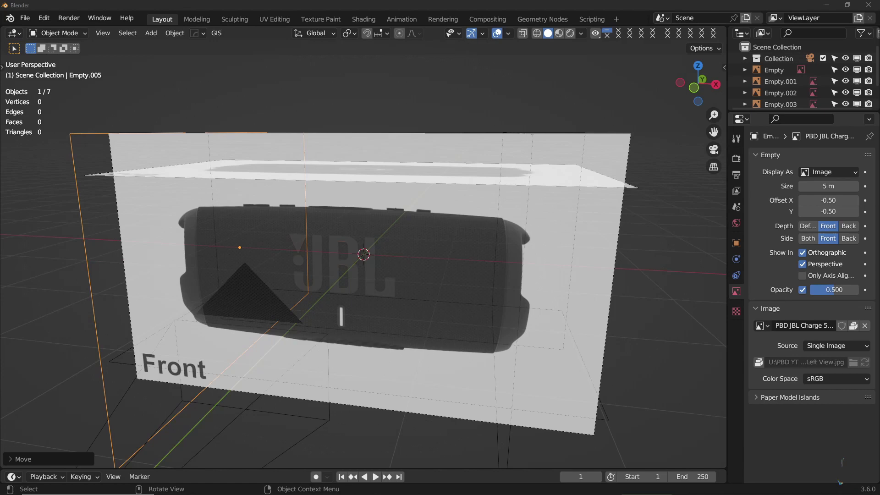
{"action": "middle_click", "coordinate": [389, 304]}
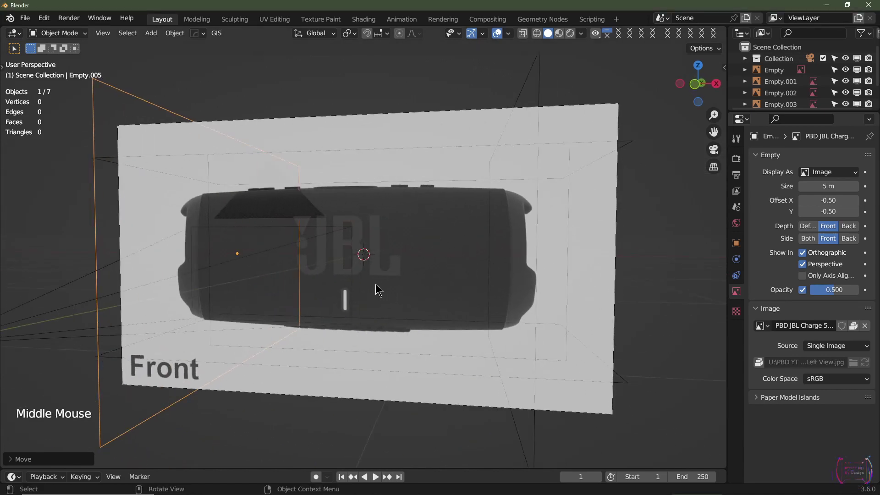
{"action": "key", "text": "shift+a"}
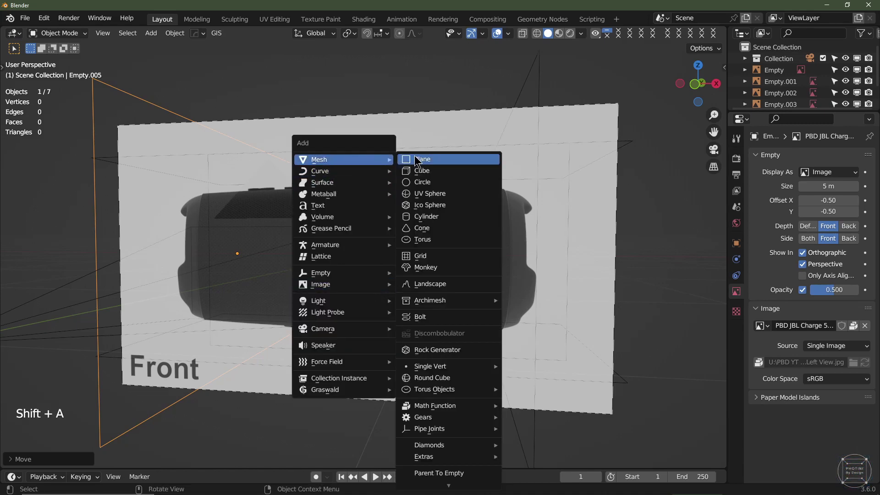
{"action": "middle_click", "coordinate": [597, 288]}
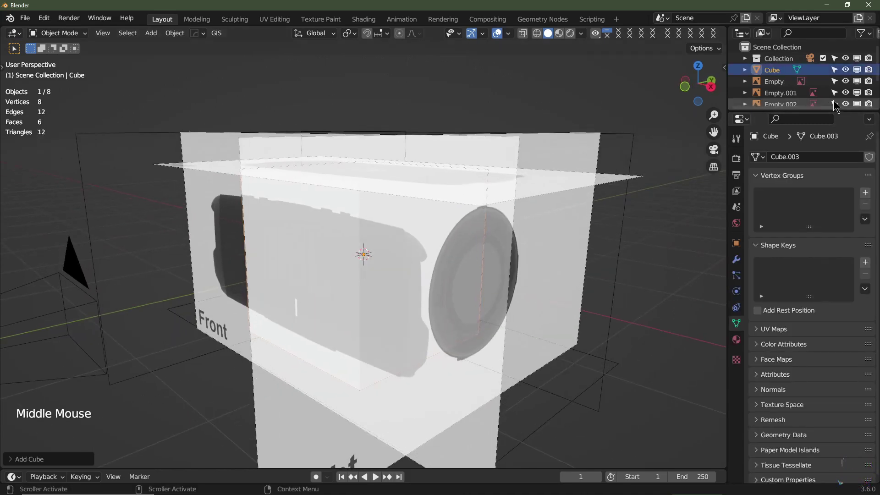
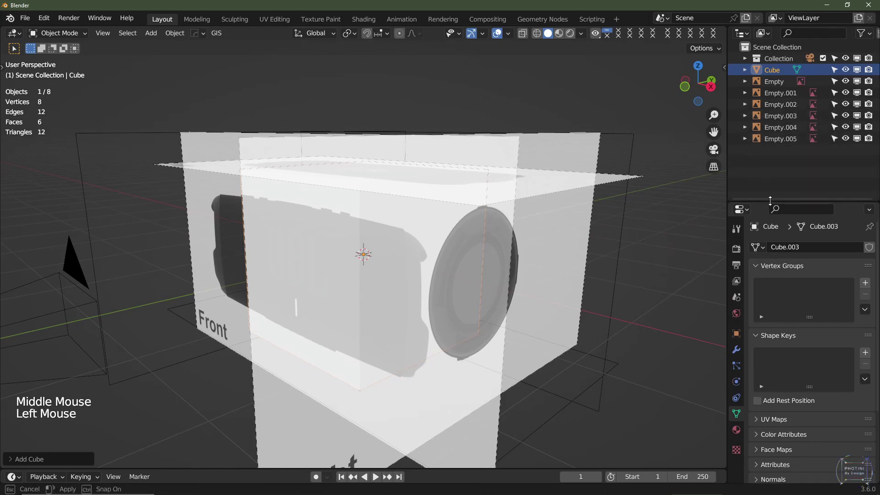
- Move the six image empties into a new 'Ref Images' collection and untick it from the scene
{"action": "left_click", "coordinate": [783, 79]}
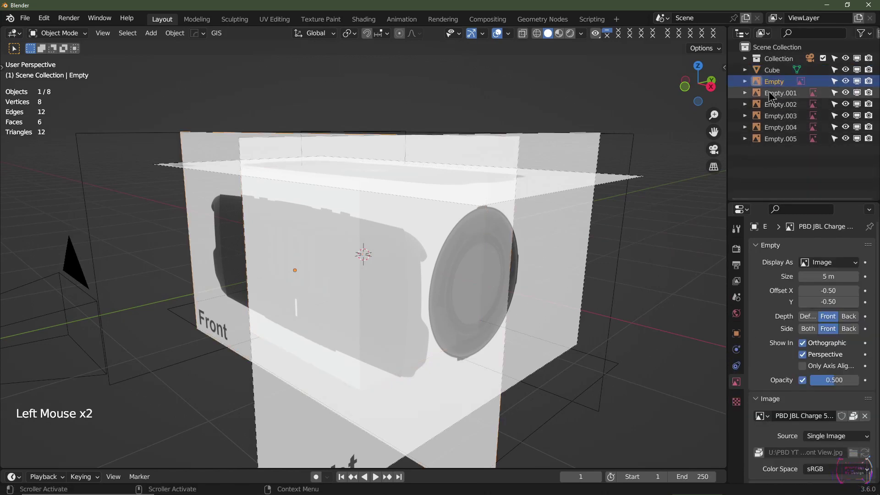
{"action": "left_click", "coordinate": [774, 79]}
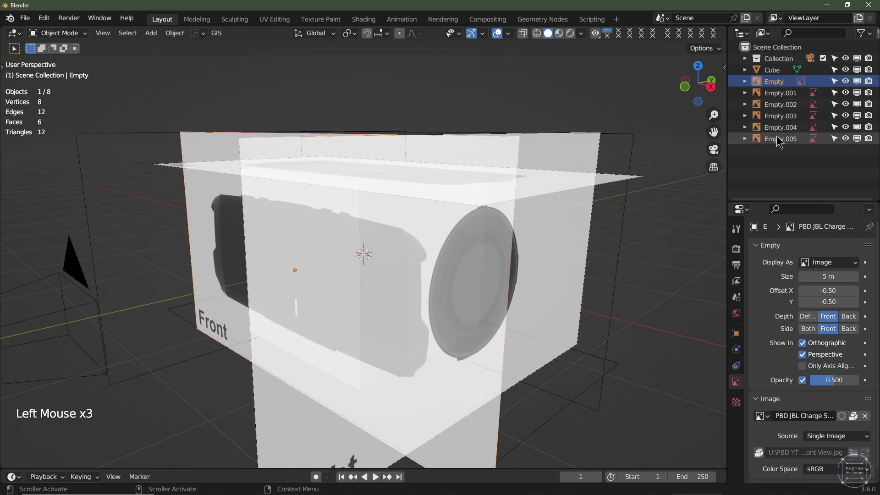
{"action": "left_click", "coordinate": [780, 140]}
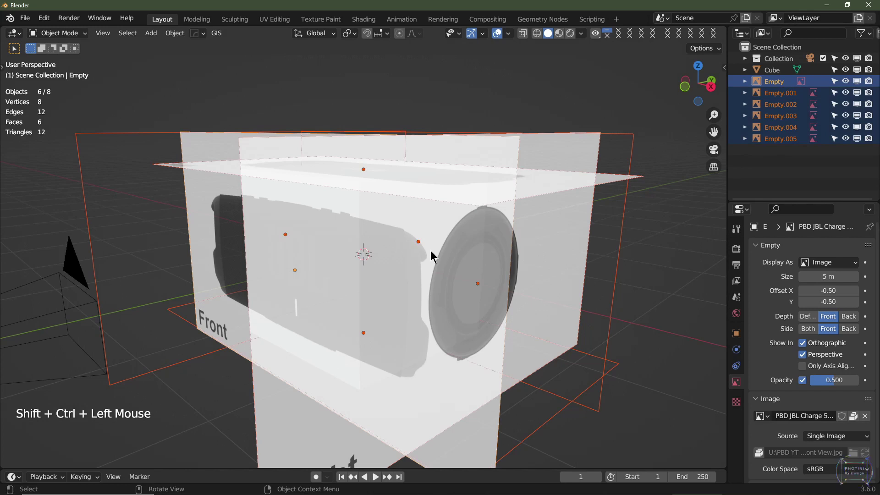
{"action": "key", "text": "m"}
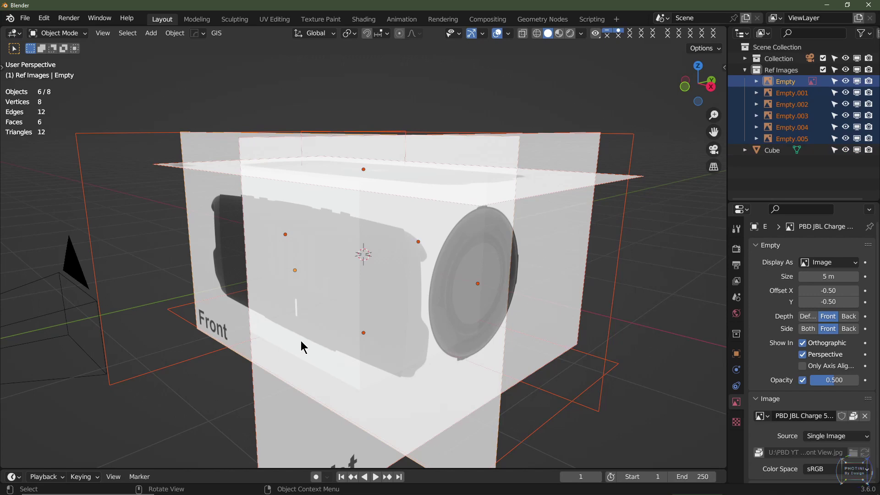
{"action": "middle_click", "coordinate": [365, 333]}
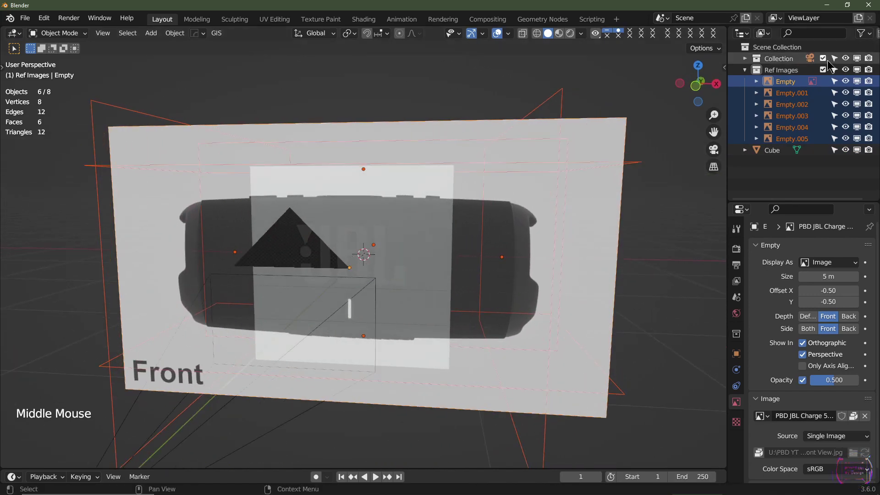
{"action": "left_click", "coordinate": [824, 71]}
- Select the cube, switch to Front Orthographic view and show the sidebar Item panel
{"action": "left_click", "coordinate": [774, 81]}
{"action": "left_click", "coordinate": [437, 210]}
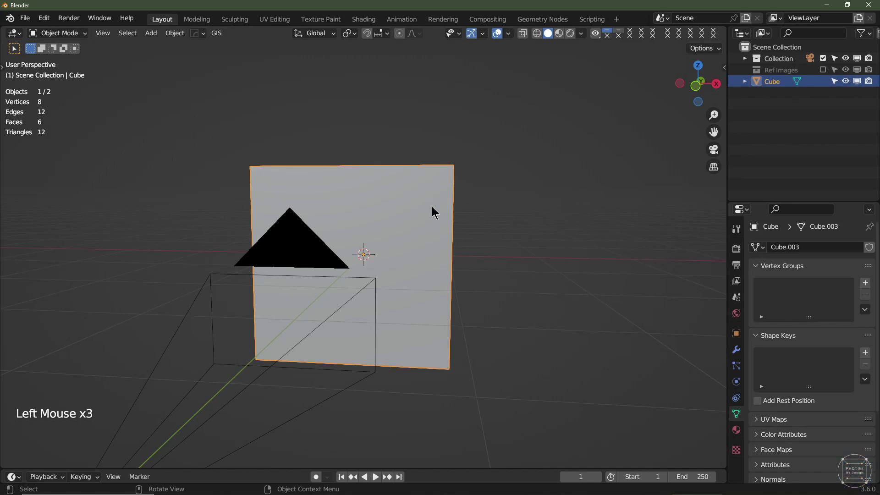
{"action": "key", "text": "KP_1"}
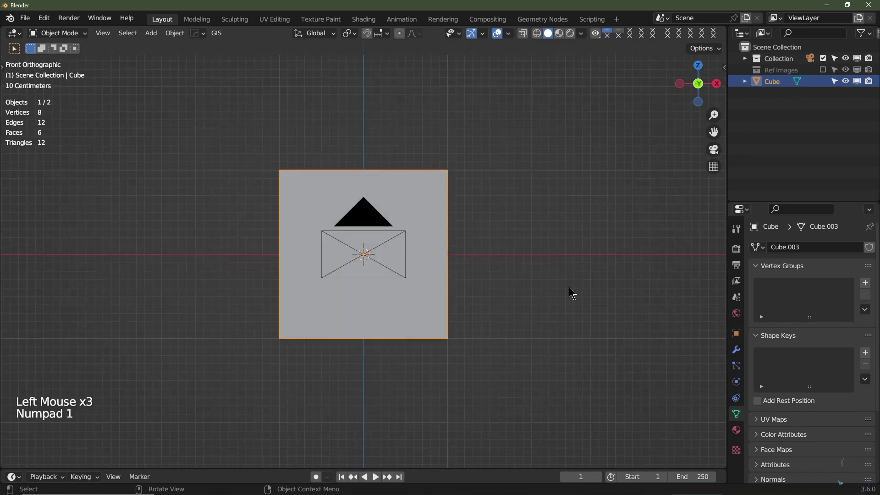
{"action": "key", "text": "n"}
{"action": "scroll", "scroll_direction": "up", "scroll_amount": 3}
- Set the cube's dimensions to 0.22 × 0.096 × 0.093 m in the sidebar
{"action": "left_click", "coordinate": [721, 69]}
{"action": "scroll", "scroll_direction": "up", "scroll_amount": 3}
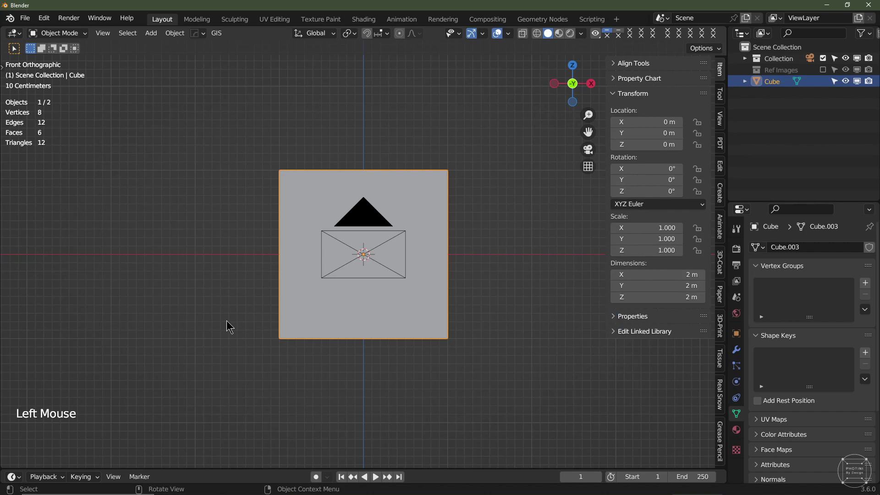
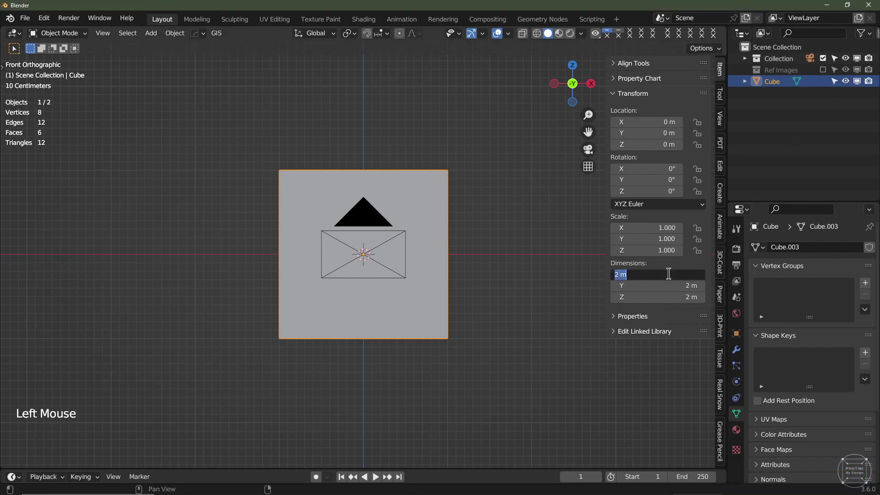
{"action": "key", "text": "KP_2"}
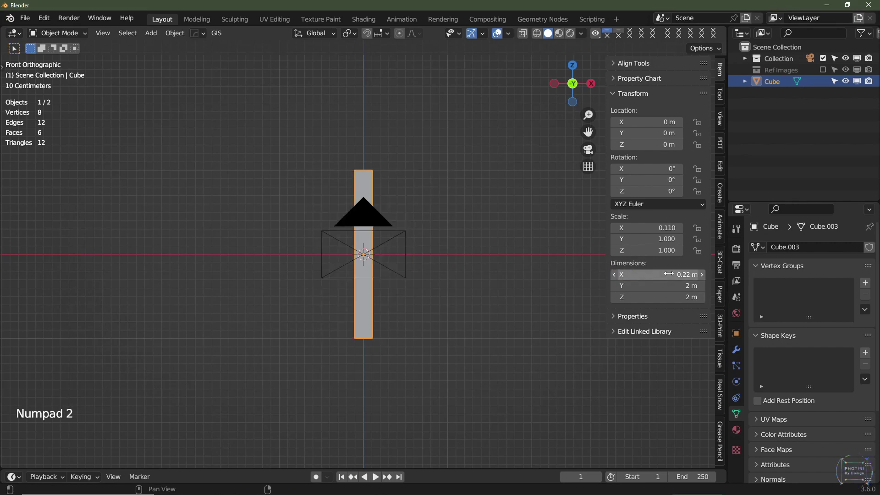
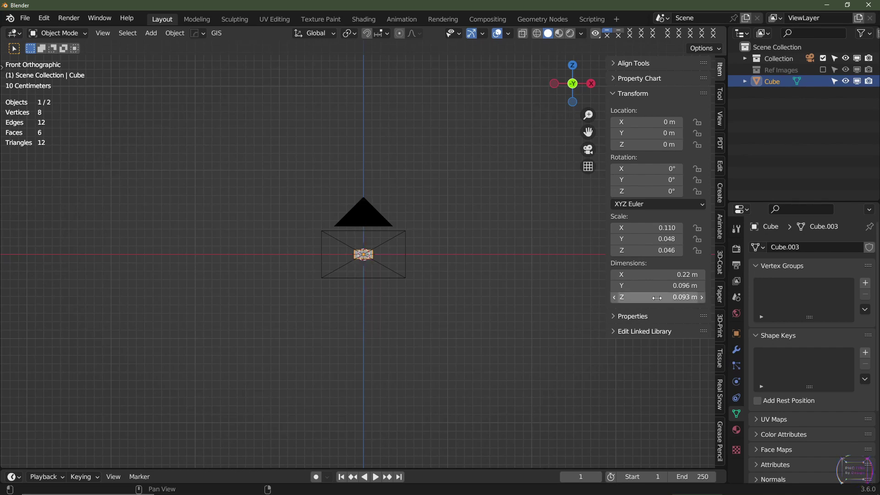
- Re-enable the Ref Images collection so the speaker images show around the cube
{"action": "scroll", "scroll_direction": "up", "scroll_amount": 3}
{"action": "left_click", "coordinate": [829, 67]}
{"action": "scroll", "scroll_direction": "up", "scroll_amount": 3}
{"action": "scroll", "scroll_direction": "down", "scroll_amount": 3}
{"action": "scroll", "scroll_direction": "up", "scroll_amount": 3}
{"action": "scroll", "scroll_direction": "down", "scroll_amount": 3}
{"action": "scroll", "scroll_direction": "down", "scroll_amount": 3}
- Select all six image empties and scale them to 0.06 so the speaker outline fits the box
{"action": "left_click", "coordinate": [790, 135]}
{"action": "left_click", "coordinate": [787, 136]}
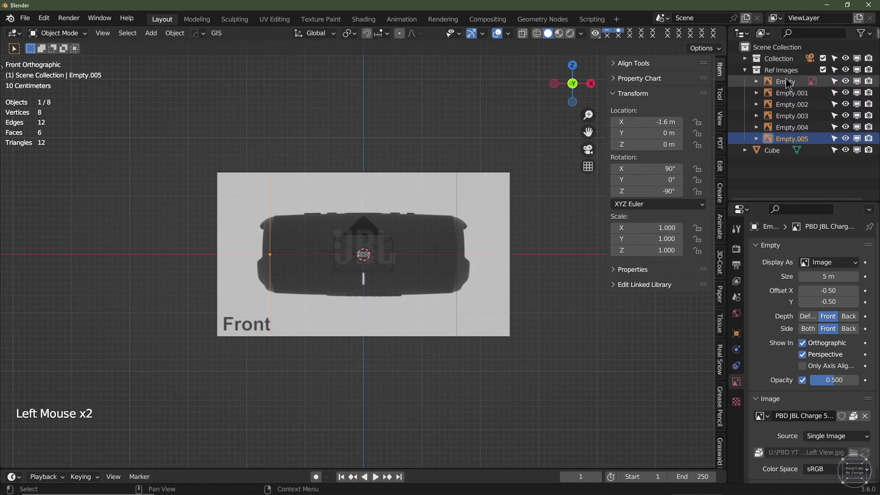
{"action": "left_click", "coordinate": [787, 84]}
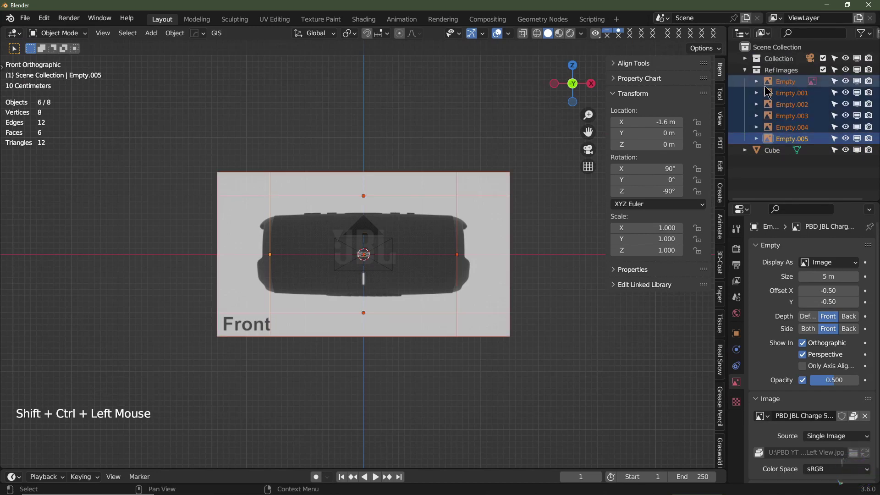
{"action": "scroll", "scroll_direction": "up", "scroll_amount": 3}
{"action": "scroll", "scroll_direction": "down", "scroll_amount": 3}
{"action": "key", "text": "s"}
{"action": "scroll", "scroll_direction": "down", "scroll_amount": 3}
{"action": "scroll", "scroll_direction": "up", "scroll_amount": 3}
{"action": "scroll", "scroll_direction": "up", "scroll_amount": 3}
{"action": "key", "text": "s"}
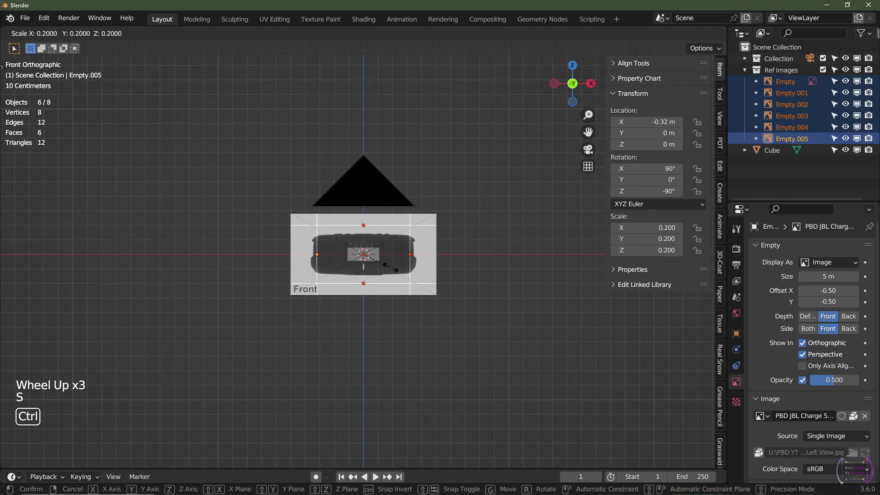
{"action": "scroll", "scroll_direction": "up", "scroll_amount": 3}
{"action": "scroll", "scroll_direction": "up", "scroll_amount": 3}
{"action": "key", "text": "s"}
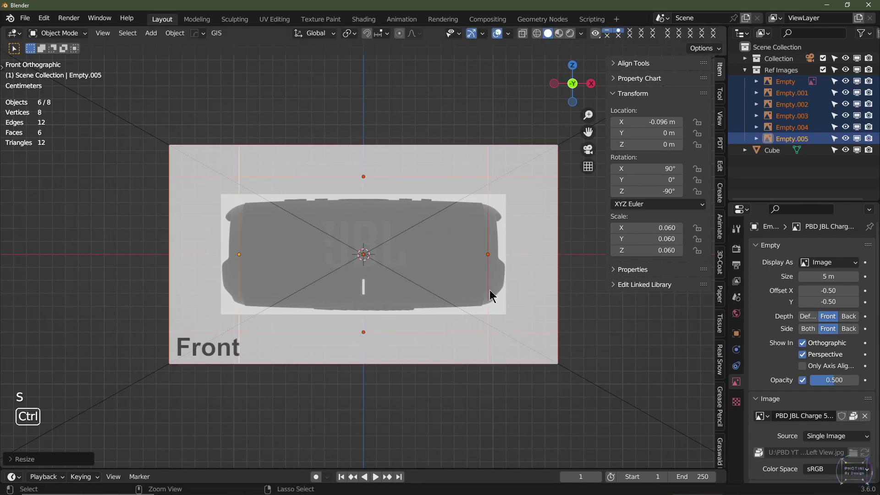
{"action": "middle_click", "coordinate": [531, 273]}
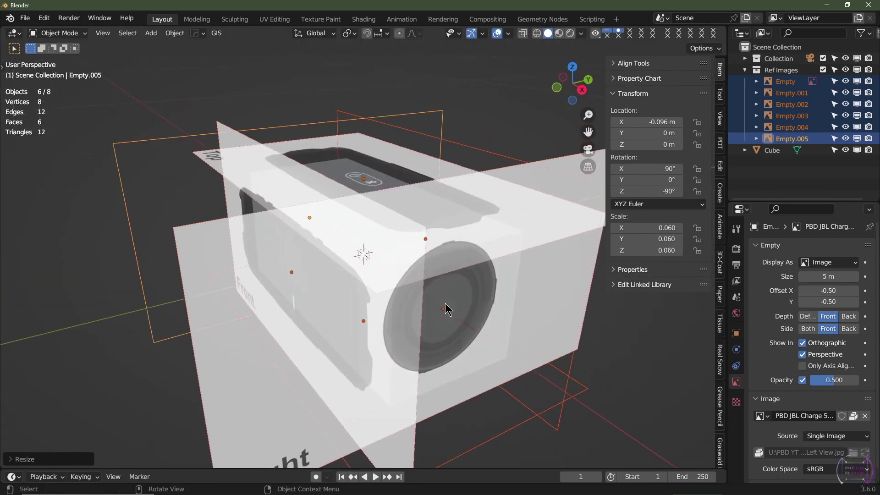
- Slide the front reference image along Y to -0.048 m against the box, checking in Right view
{"action": "left_click", "coordinate": [300, 179]}
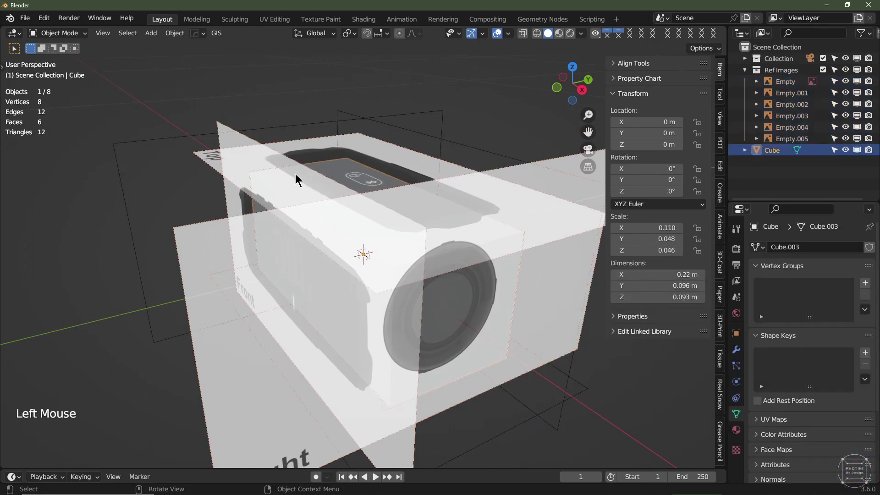
{"action": "left_click", "coordinate": [229, 135]}
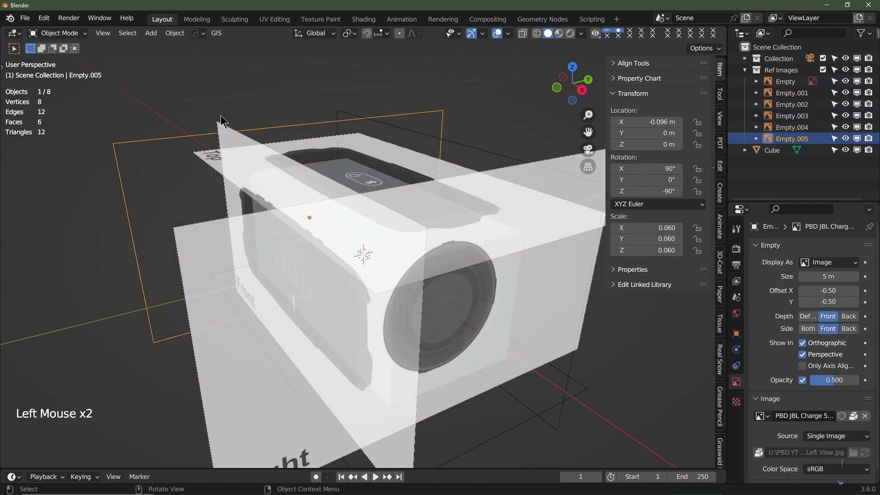
{"action": "left_click", "coordinate": [225, 120]}
{"action": "middle_click", "coordinate": [382, 199]}
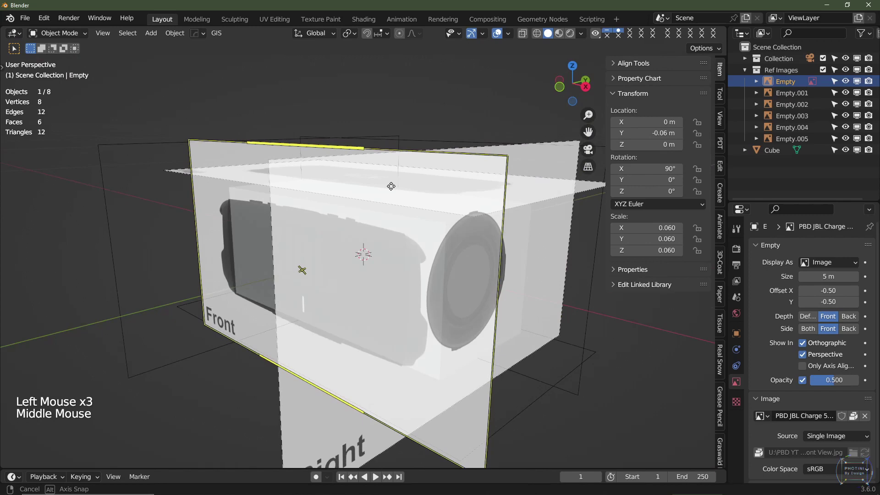
{"action": "key", "text": "KP_3"}
{"action": "scroll", "scroll_direction": "up", "scroll_amount": 3}
{"action": "scroll", "scroll_direction": "up", "scroll_amount": 3}
{"action": "key", "text": "g"}
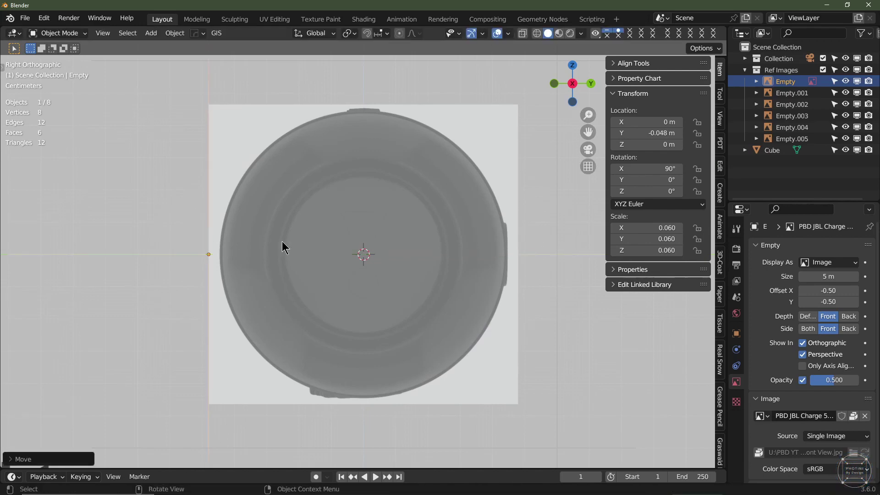
{"action": "scroll", "scroll_direction": "down", "scroll_amount": 3}
{"action": "middle_click", "coordinate": [465, 236]}
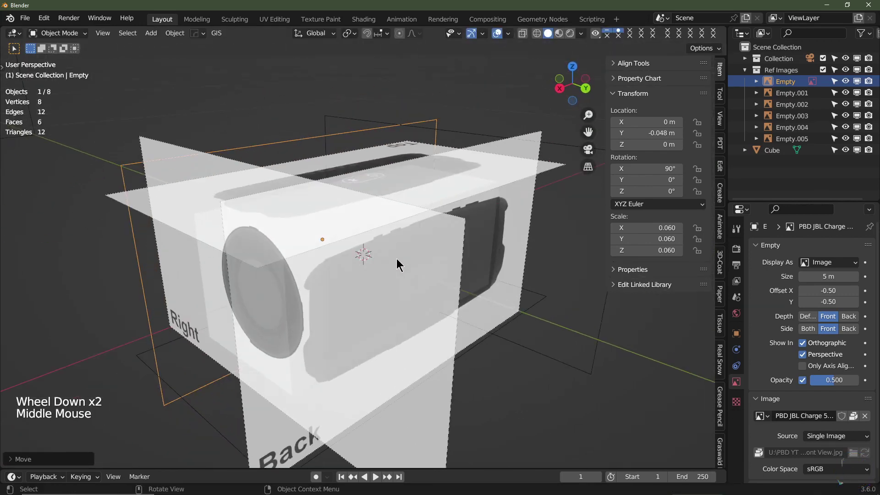
- Slide the back reference image along Y to 0.048 m against the box's back face
{"action": "left_click", "coordinate": [431, 171]}
{"action": "left_click", "coordinate": [532, 142]}
{"action": "left_click", "coordinate": [535, 135]}
{"action": "key", "text": "KP_3"}
{"action": "scroll", "scroll_direction": "up", "scroll_amount": 3}
{"action": "scroll", "scroll_direction": "up", "scroll_amount": 3}
{"action": "middle_click", "coordinate": [520, 286]}
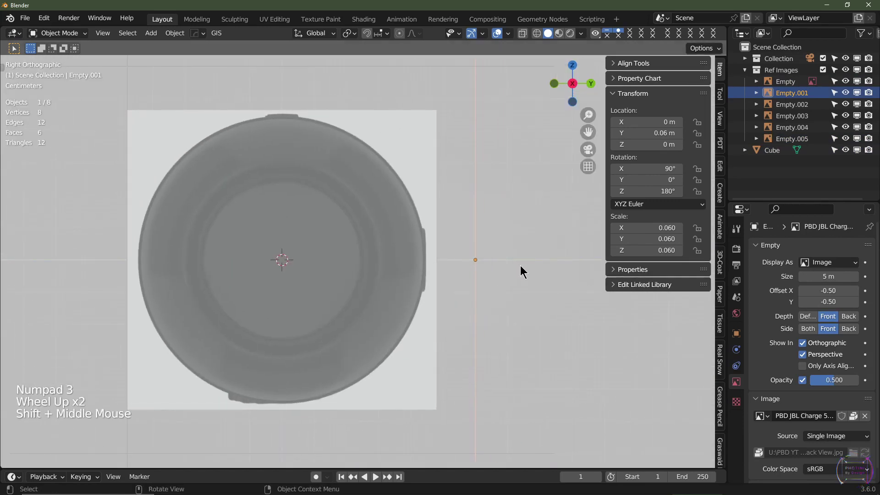
{"action": "key", "text": "g"}
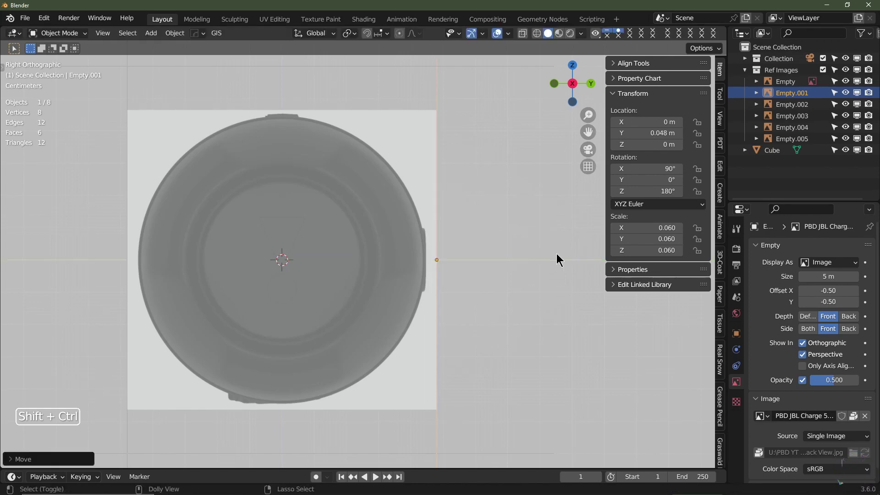
{"action": "scroll", "scroll_direction": "down", "scroll_amount": 3}
{"action": "middle_click", "coordinate": [447, 217]}
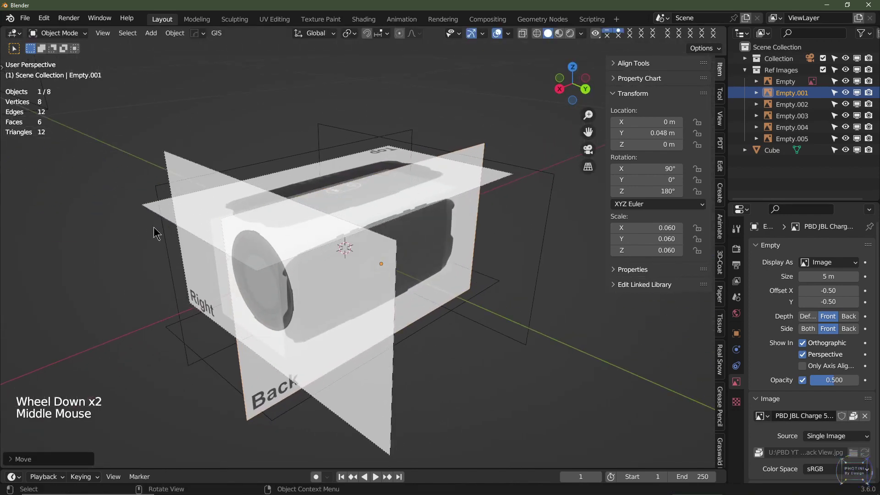
{"action": "left_click", "coordinate": [152, 205]}
- Lower the top reference image along Z to about 0.046 m onto the box's top face
{"action": "key", "text": "KP_1"}
{"action": "scroll", "scroll_direction": "up", "scroll_amount": 3}
{"action": "key", "text": "g"}
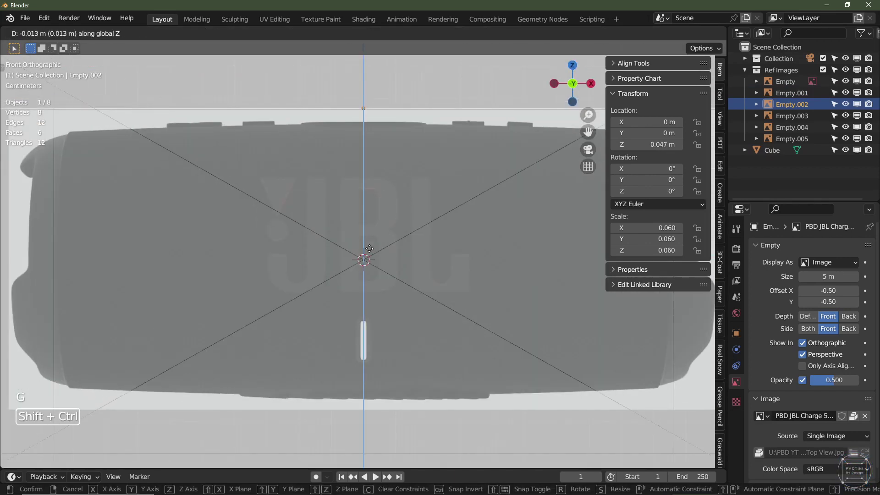
{"action": "scroll", "scroll_direction": "down", "scroll_amount": 3}
{"action": "middle_click", "coordinate": [401, 357]}
{"action": "middle_click", "coordinate": [419, 319]}
{"action": "left_click", "coordinate": [348, 258]}
- Raise the bottom reference image along Z to about -0.046 m against the box's bottom face
{"action": "left_click", "coordinate": [144, 281]}
{"action": "key", "text": "KP_1"}
{"action": "scroll", "scroll_direction": "up", "scroll_amount": 3}
{"action": "key", "text": "g"}
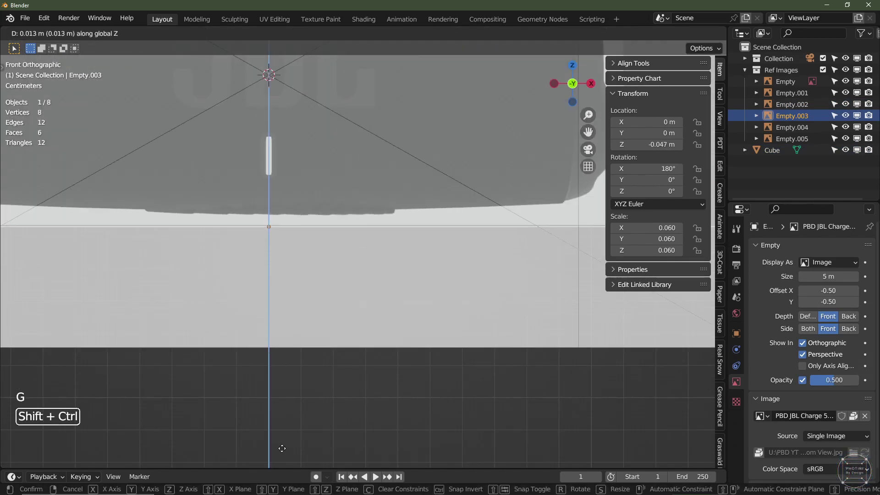
{"action": "scroll", "scroll_direction": "down", "scroll_amount": 3}
{"action": "middle_click", "coordinate": [443, 294]}
{"action": "middle_click", "coordinate": [486, 310]}
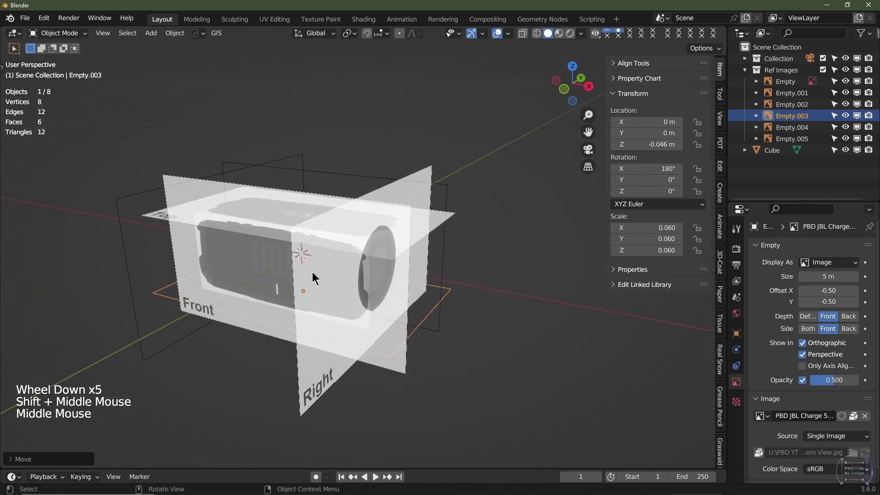
- Nudge the right-side reference image to X 0.096 m, zooming in front view to check its edge
{"action": "left_click", "coordinate": [308, 390]}
{"action": "key", "text": "KP_1"}
{"action": "scroll", "scroll_direction": "up", "scroll_amount": 3}
{"action": "middle_click", "coordinate": [459, 340]}
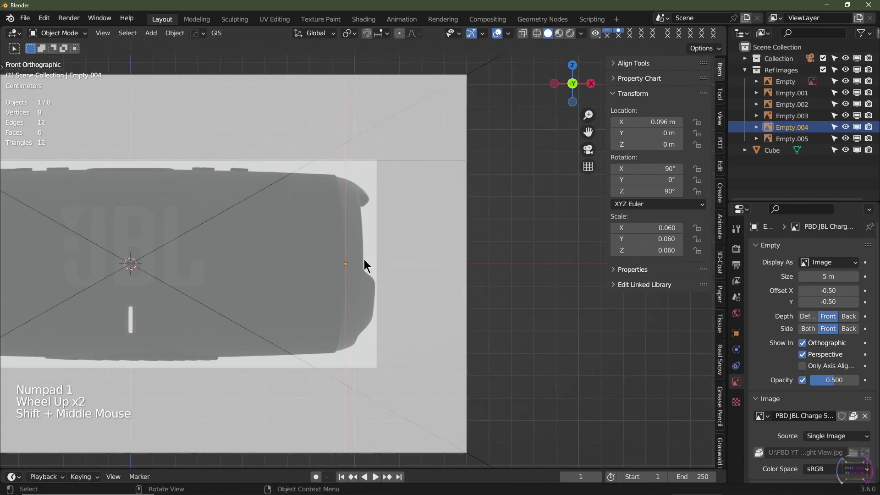
{"action": "key", "text": "g"}
{"action": "scroll", "scroll_direction": "up", "scroll_amount": 3}
{"action": "scroll", "scroll_direction": "up", "scroll_amount": 3}
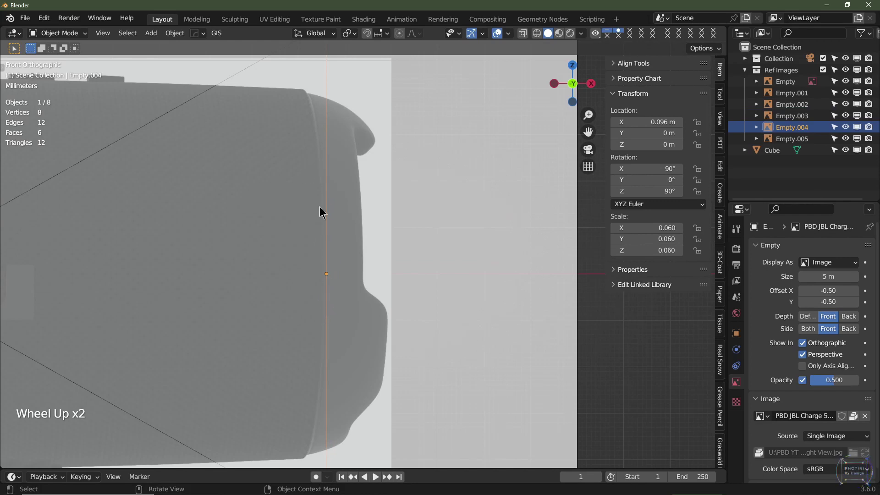
{"action": "scroll", "scroll_direction": "down", "scroll_amount": 3}
{"action": "scroll", "scroll_direction": "down", "scroll_amount": 3}
{"action": "middle_click", "coordinate": [270, 315]}
- Switch to camera view and select the camera
{"action": "left_click", "coordinate": [311, 265]}
{"action": "scroll", "scroll_direction": "down", "scroll_amount": 3}
{"action": "middle_click", "coordinate": [442, 282]}
{"action": "scroll", "scroll_direction": "up", "scroll_amount": 3}
{"action": "key", "text": "KP_0"}
{"action": "scroll", "scroll_direction": "up", "scroll_amount": 3}
{"action": "scroll", "scroll_direction": "up", "scroll_amount": 3}
{"action": "middle_click", "coordinate": [499, 215]}
{"action": "left_click", "coordinate": [110, 248]}
- Set the camera's Location Y to -1 m and check the framing through the camera
{"action": "key", "text": "KP_0"}
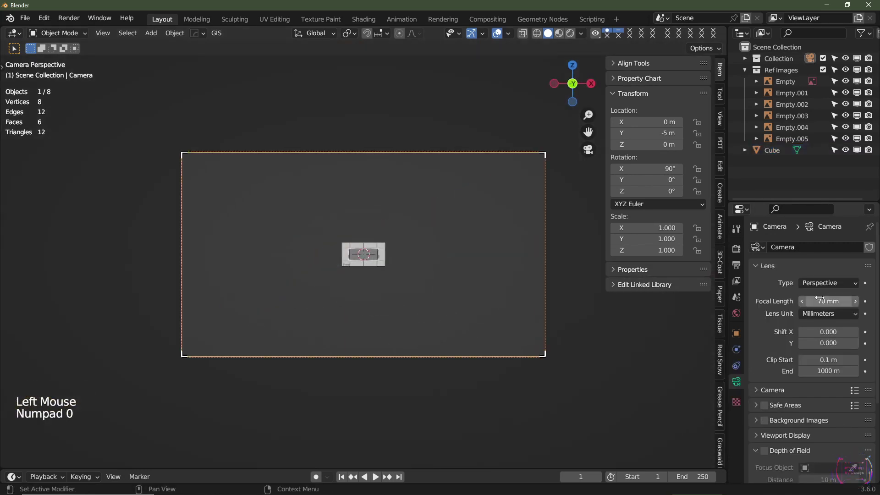
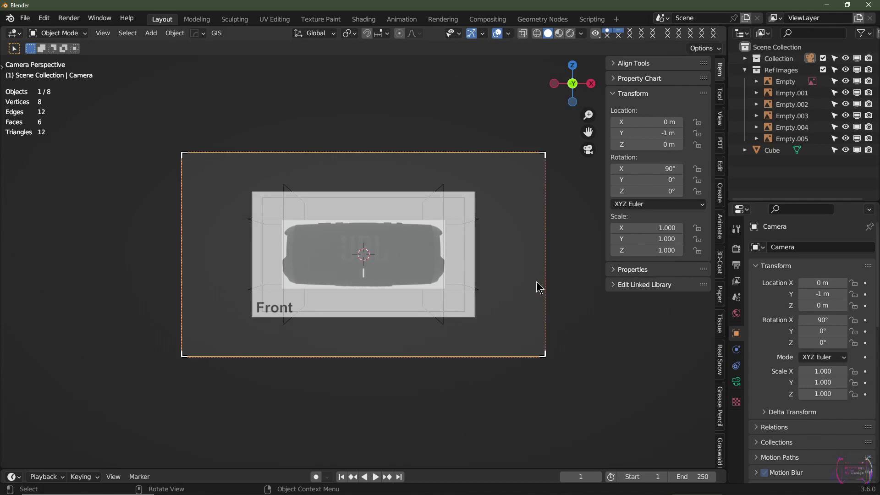
{"action": "middle_click", "coordinate": [537, 229]}
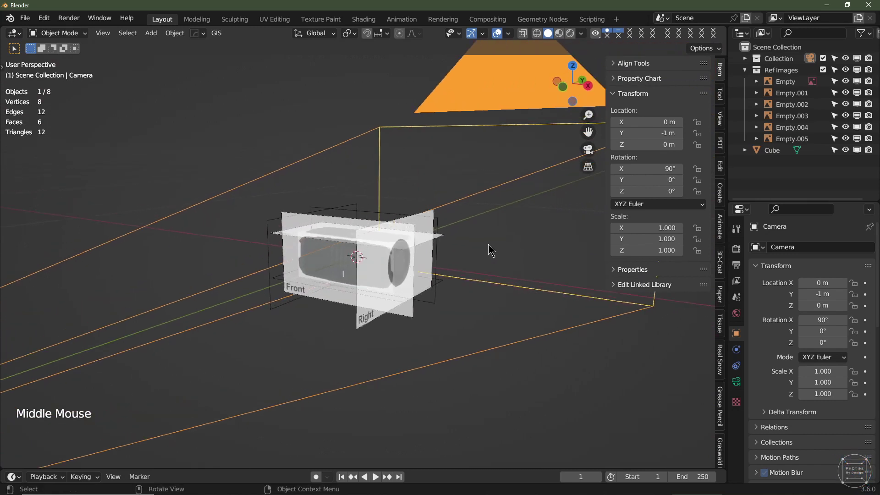
{"action": "key", "text": "KP_0"}
- Delete the box cube and view the speaker's front image straight on
{"action": "left_click", "coordinate": [776, 151]}
{"action": "key", "text": "Delete"}
{"action": "middle_click", "coordinate": [497, 241]}
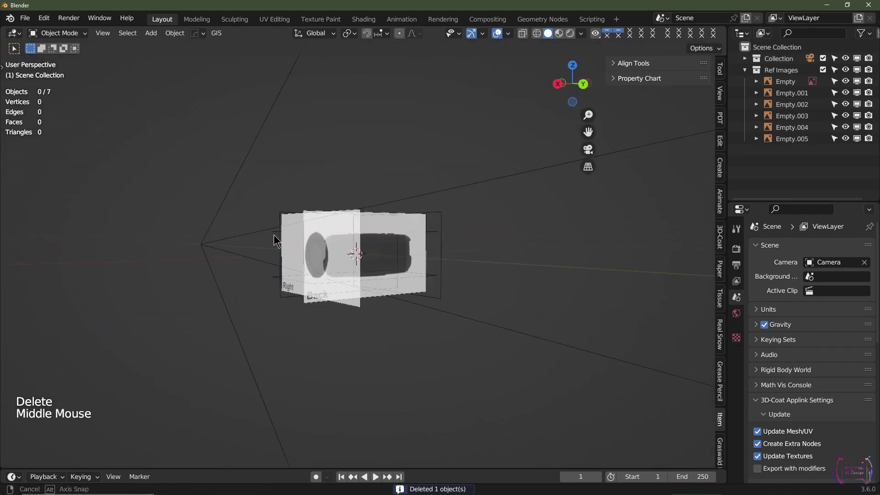
{"action": "key", "text": "KP_0"}
{"action": "key", "text": "KP_1"}
{"action": "scroll", "scroll_direction": "up", "scroll_amount": 3}
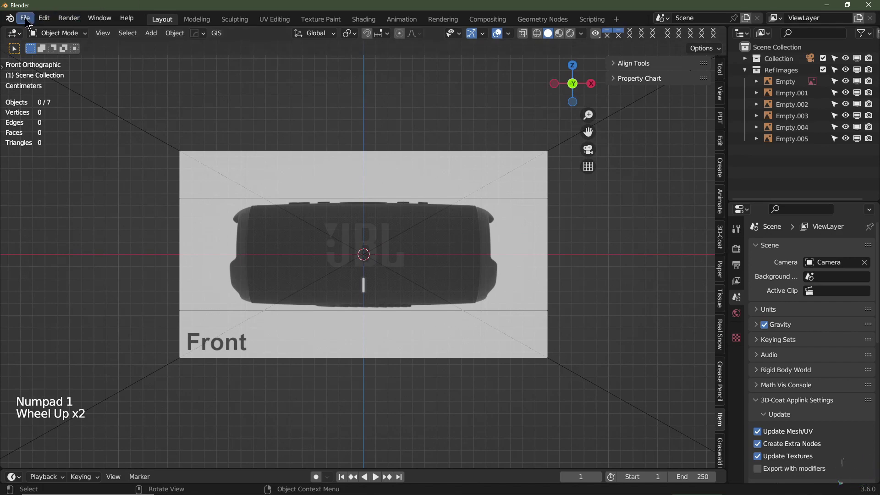
- Save the scene as JBL Charge 5 YT Tut.blend in U:\PBD YT Blender Tutorials
{"action": "left_click", "coordinate": [75, 131]}
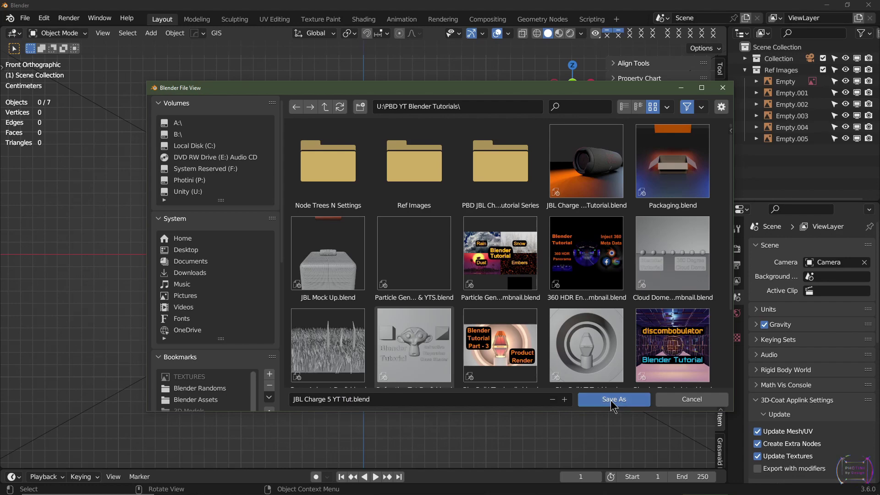
{"action": "scroll", "scroll_direction": "up", "scroll_amount": 3}
{"action": "middle_click", "coordinate": [400, 361]}
{"action": "middle_click", "coordinate": [505, 312]}
{"action": "scroll", "scroll_direction": "down", "scroll_amount": 3}
{"action": "middle_click", "coordinate": [461, 354]}
{"action": "middle_click", "coordinate": [354, 286]}
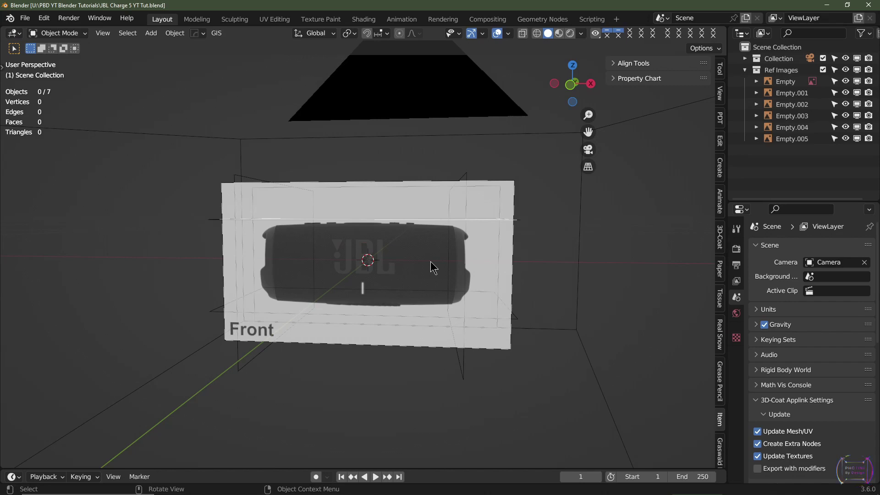
{"action": "middle_click", "coordinate": [370, 275]}
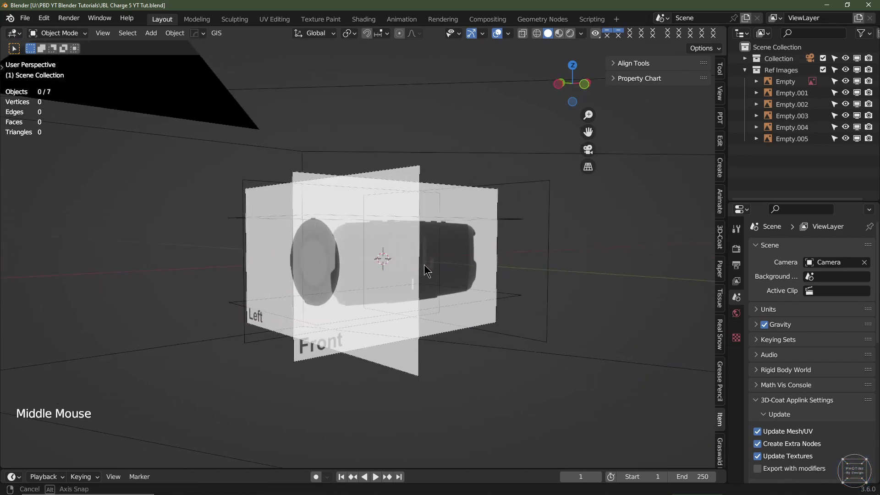
{"action": "key", "text": "KP_1"}
{"action": "scroll", "scroll_direction": "up", "scroll_amount": 3}
{"action": "middle_click", "coordinate": [423, 311]}
{"action": "middle_click", "coordinate": [515, 225]}
{"action": "middle_click", "coordinate": [444, 269]}
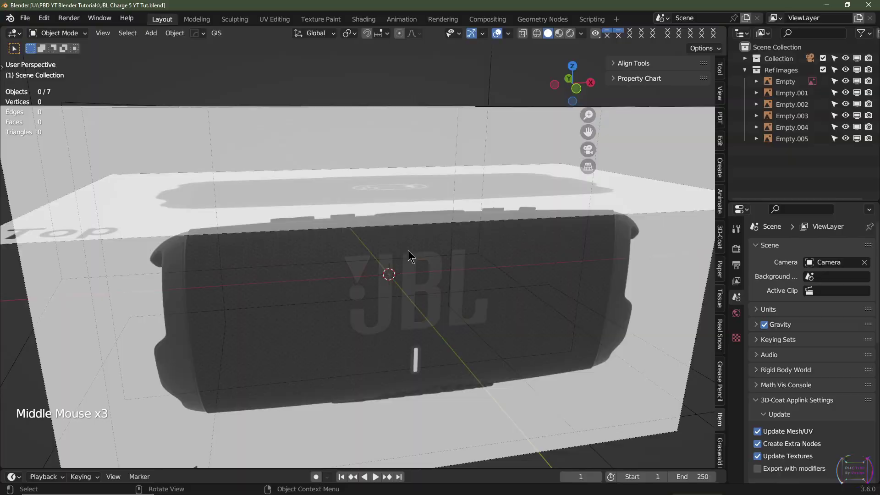